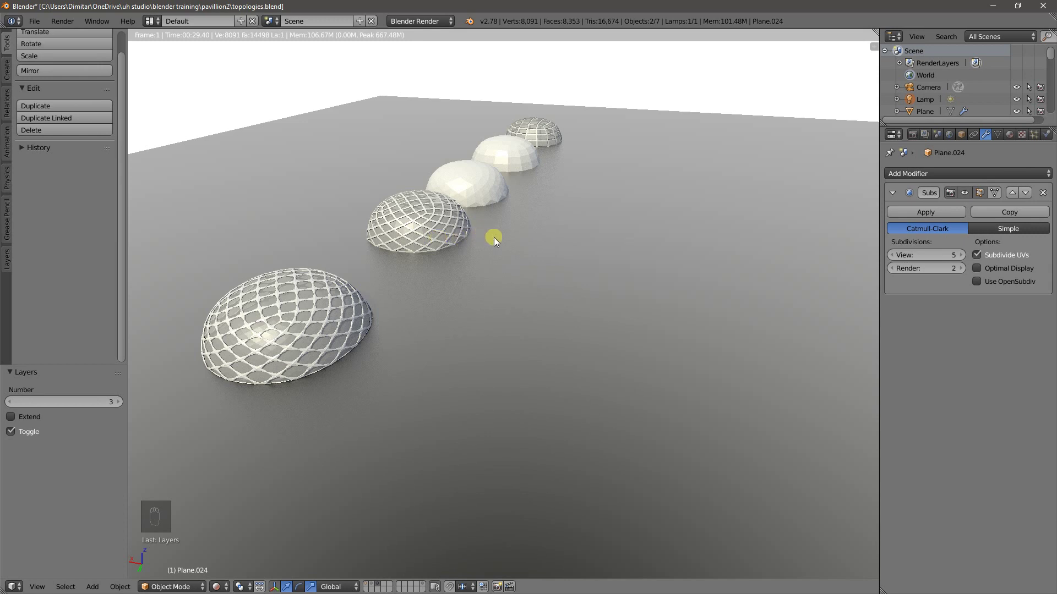
Step: Add a mesh plane beside the row of domes and extrude its face up along Z into a box
key(z)
drag(524, 187, 432, 293)
drag(431, 294, 503, 308)
key(z)
middle_click(540, 327)
key(shift+a)
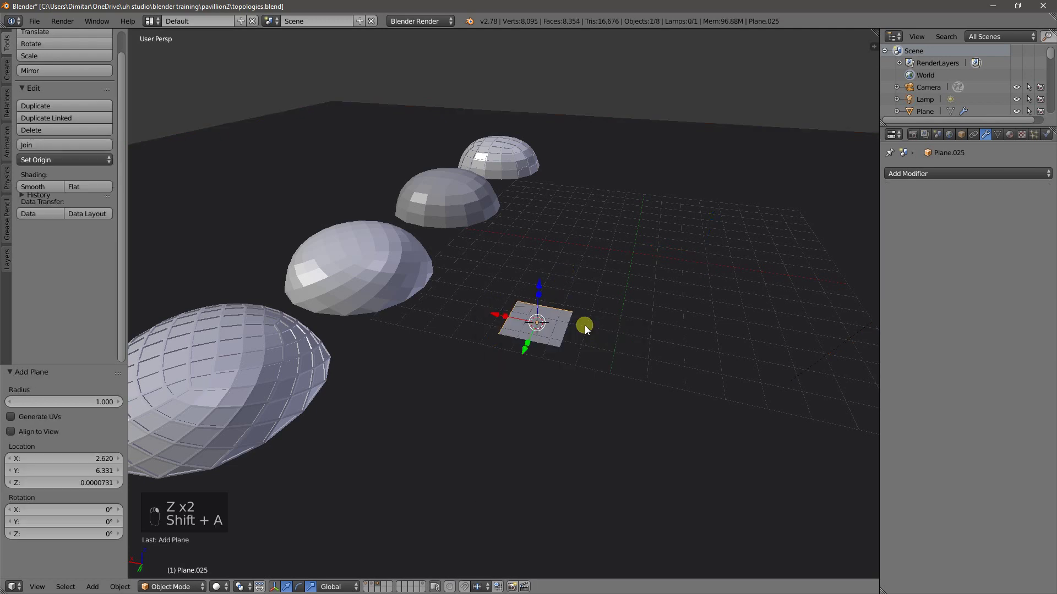
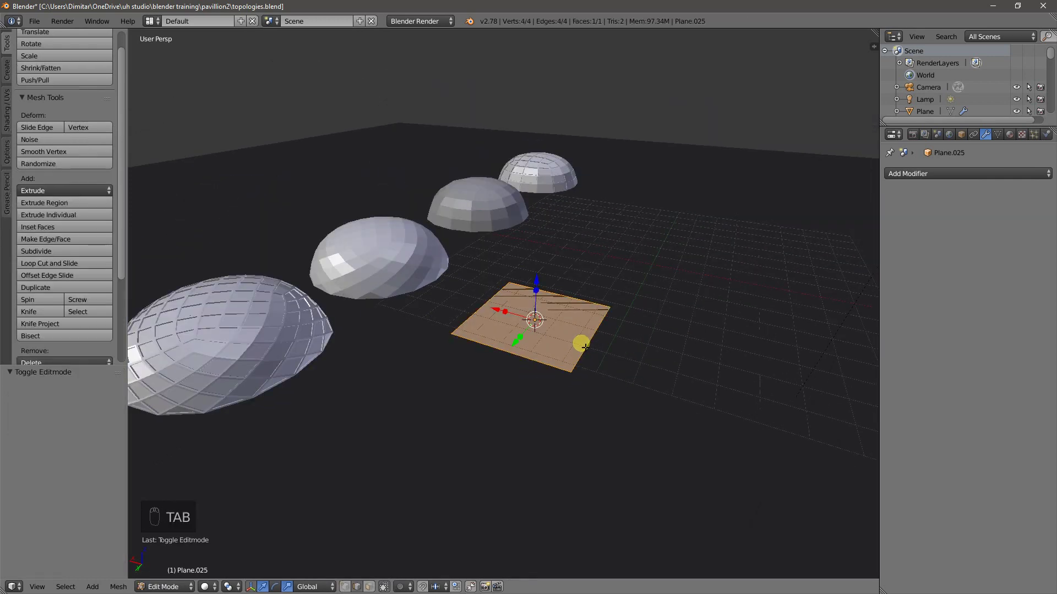
key(e)
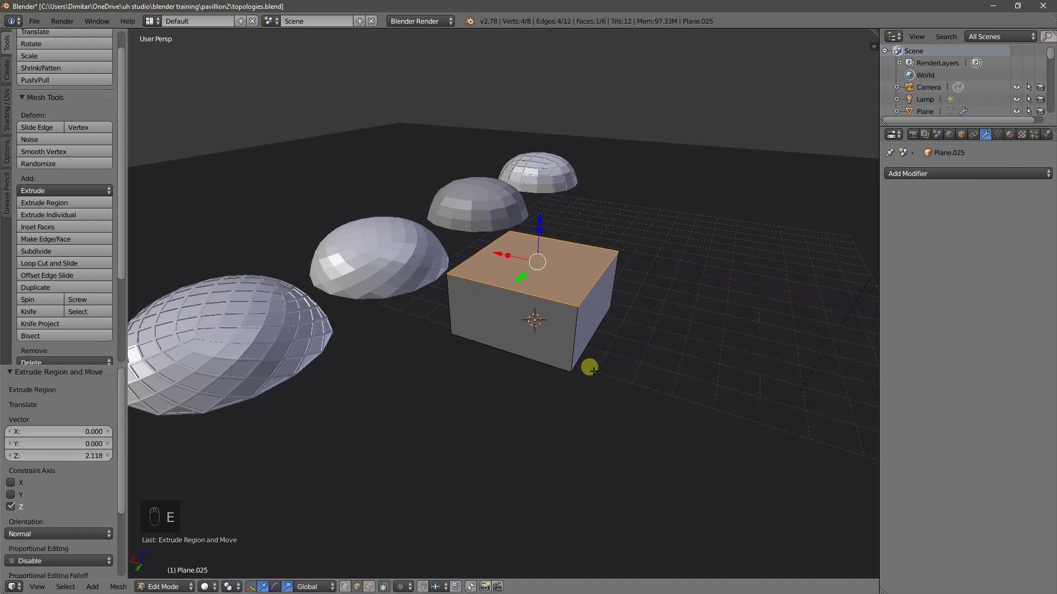
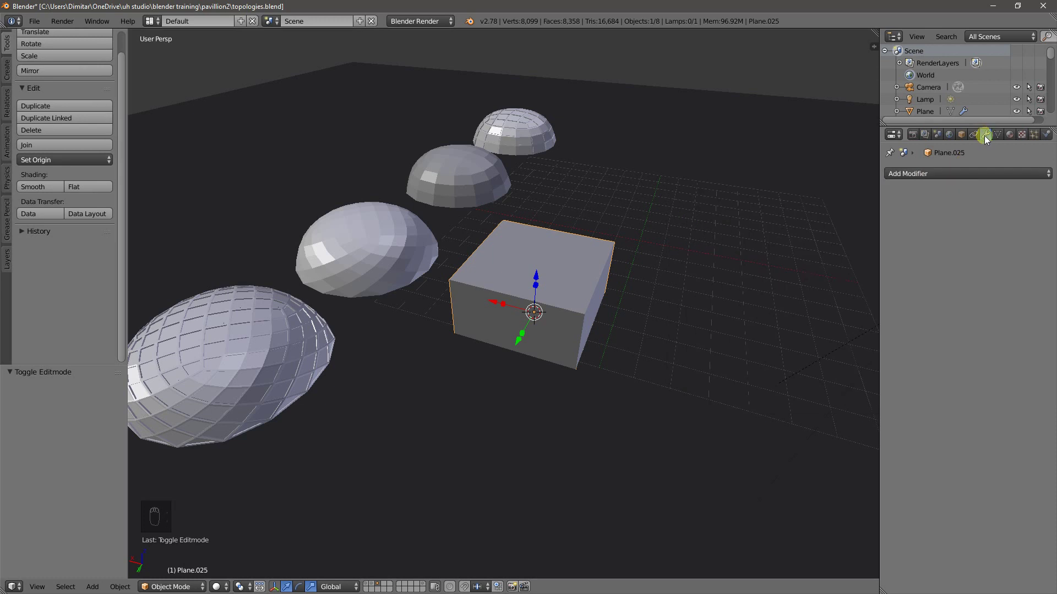
Step: Add a Subdivision Surface modifier (View 2) and lower the top face so the box becomes a rounded dome
drag(967, 180, 782, 355)
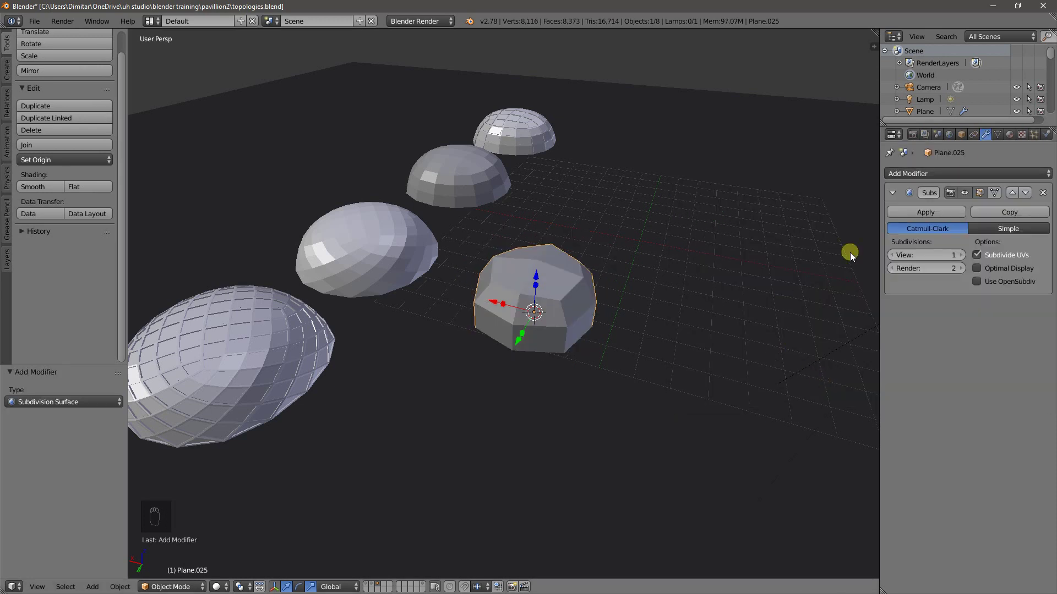
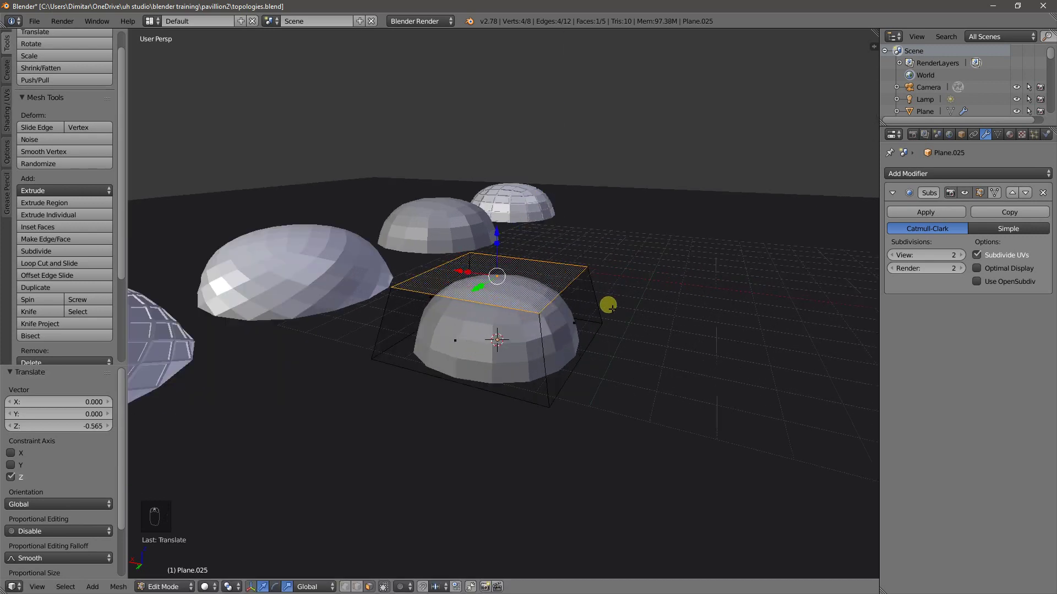
key(Tab)
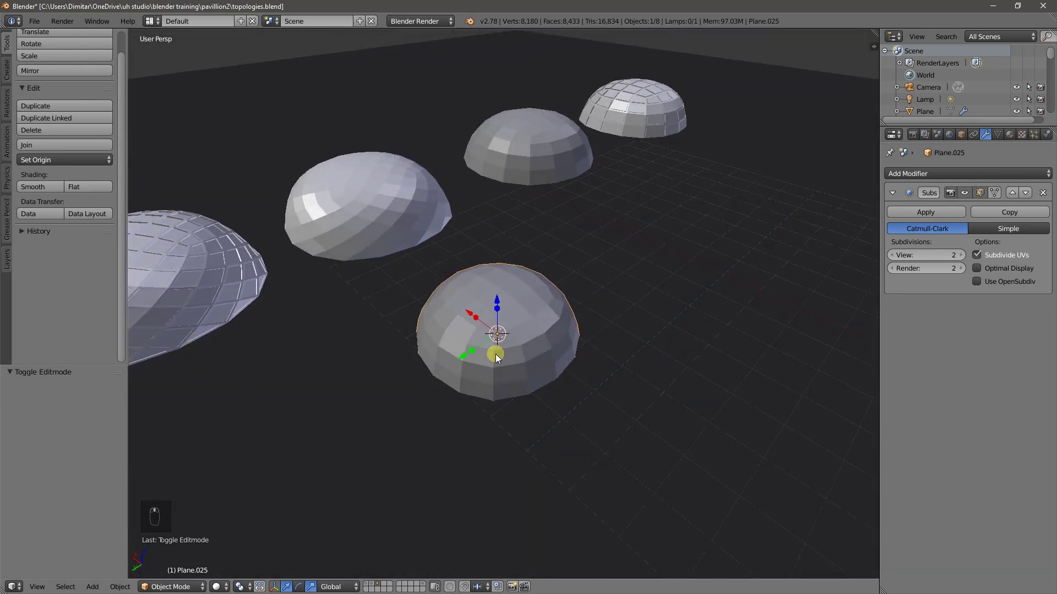
Step: Duplicate the smooth dome and shift the copy along X by -5.71 into its own spot
drag(510, 328, 539, 331)
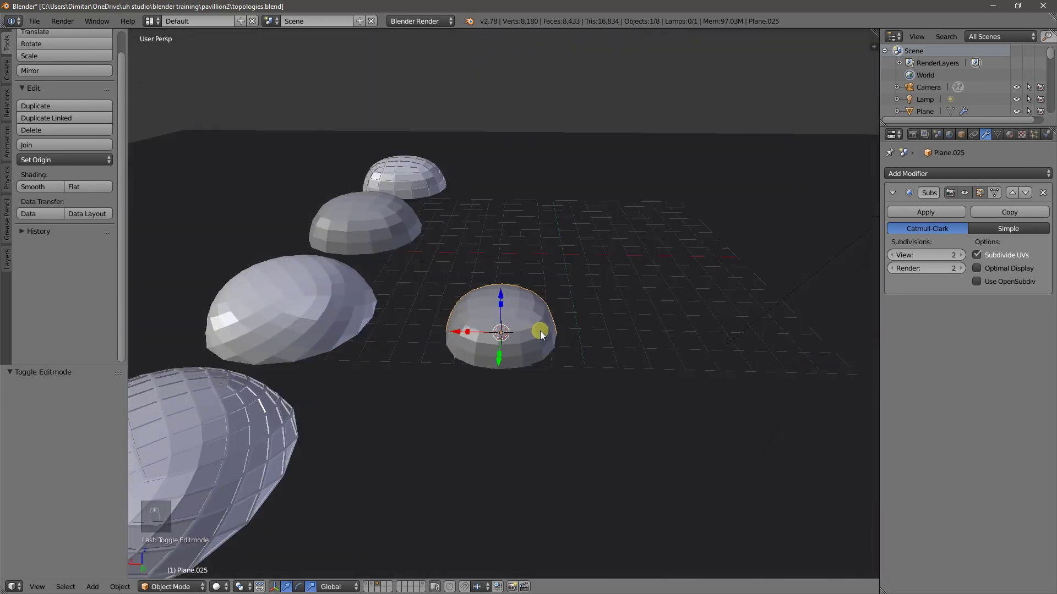
key(shift+d)
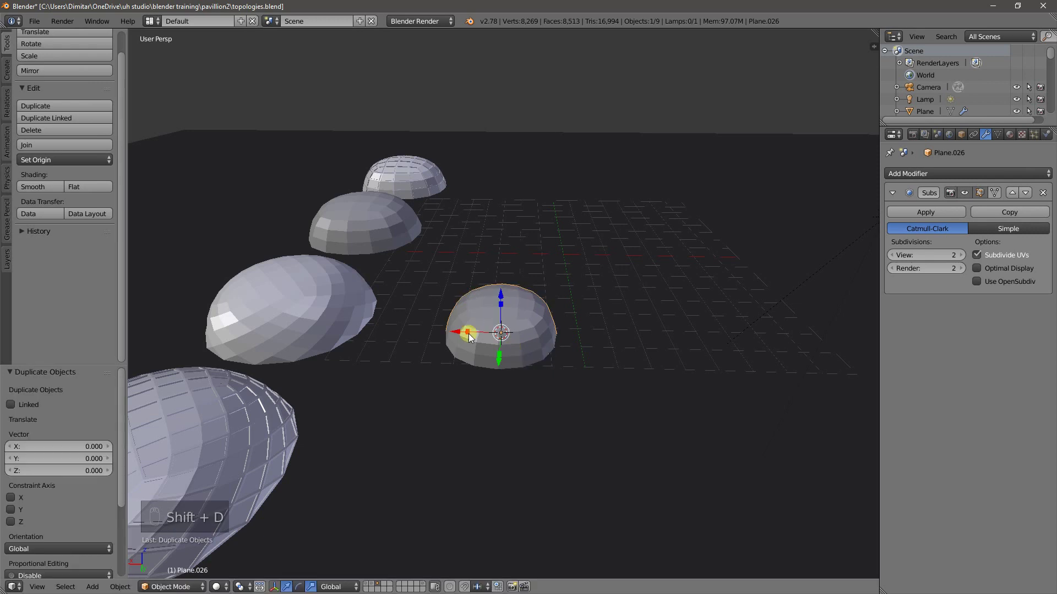
drag(553, 338, 686, 343)
drag(735, 343, 400, 270)
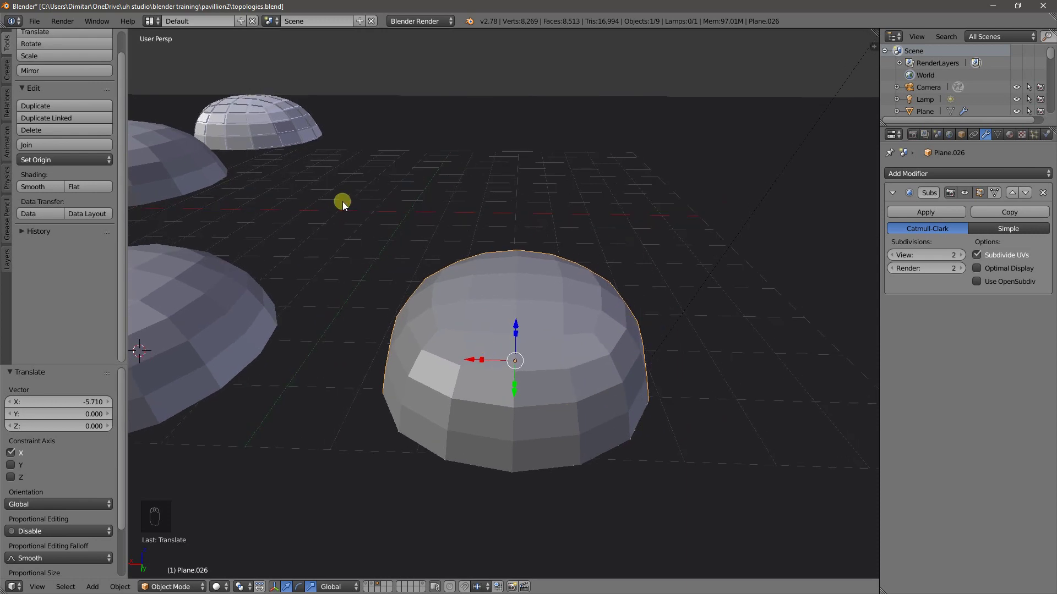
key(shift+z)
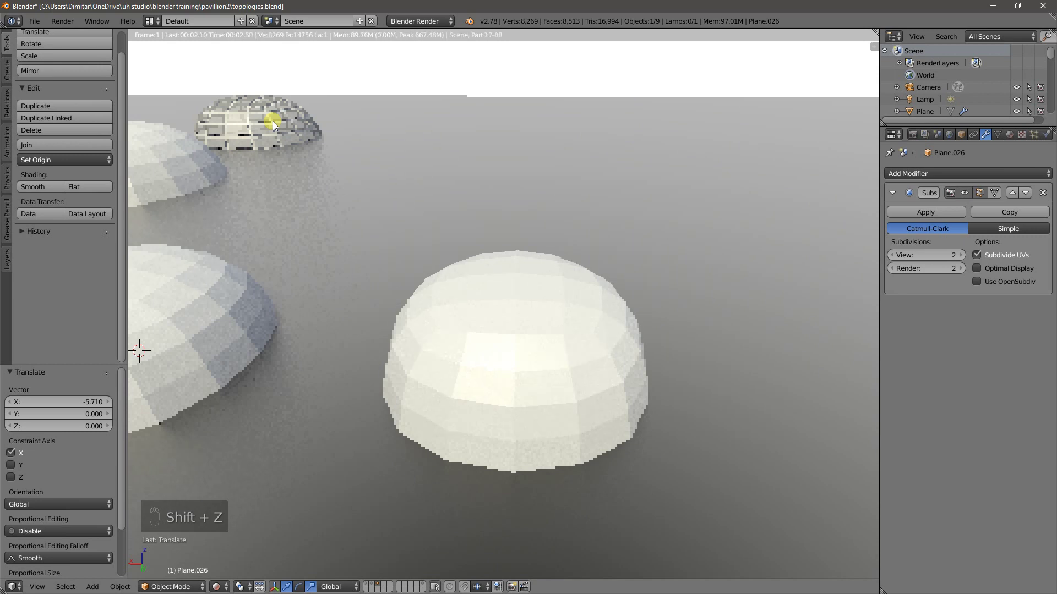
key(z)
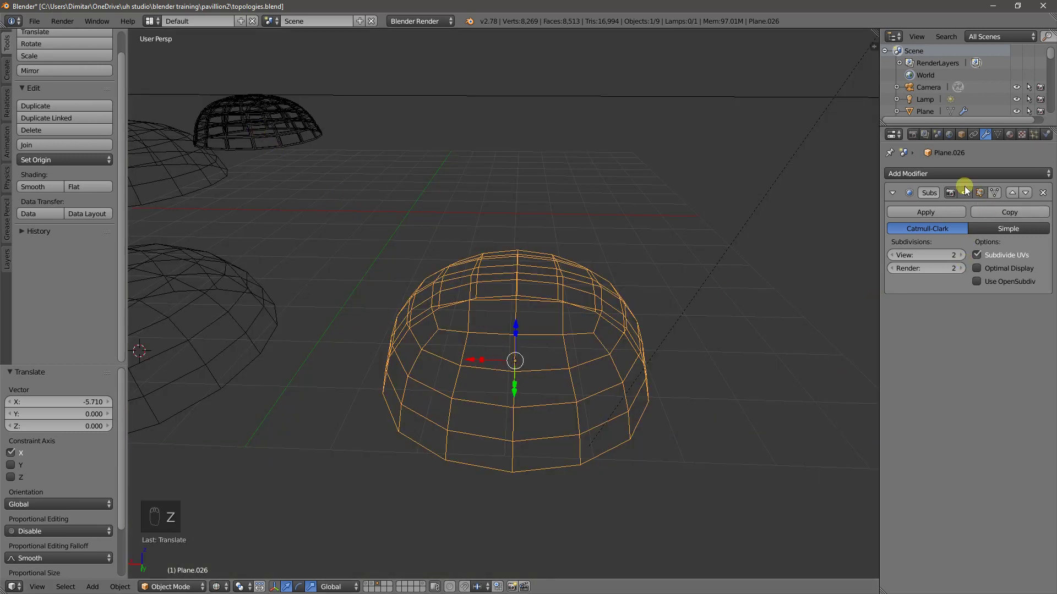
Step: Add a Wireframe modifier with Thickness 0.0578 and Replace Original off, keeping the surface beneath the struts
drag(941, 218, 722, 382)
middle_click(723, 382)
key(z)
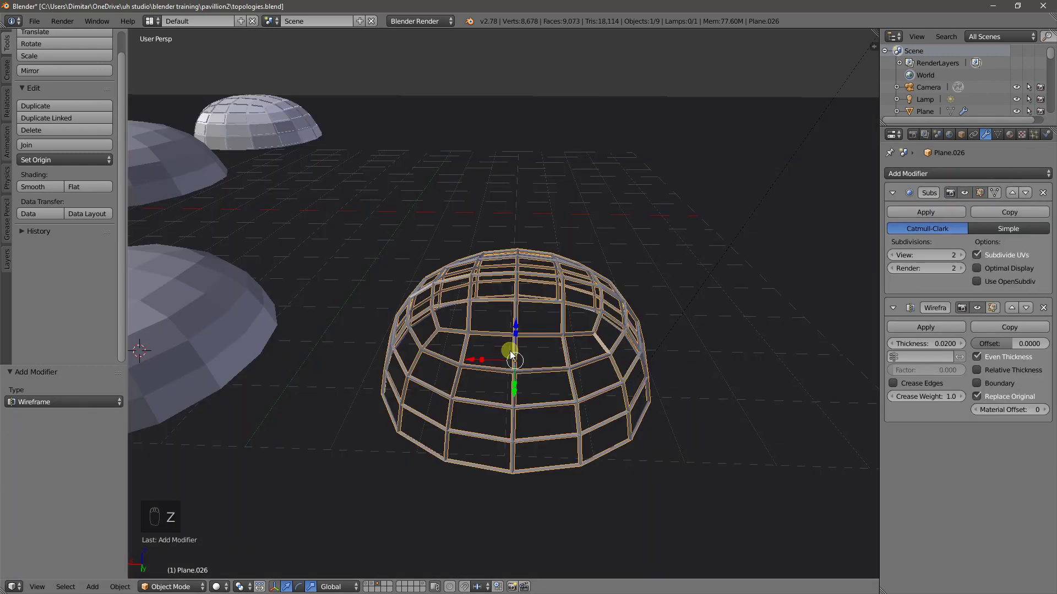
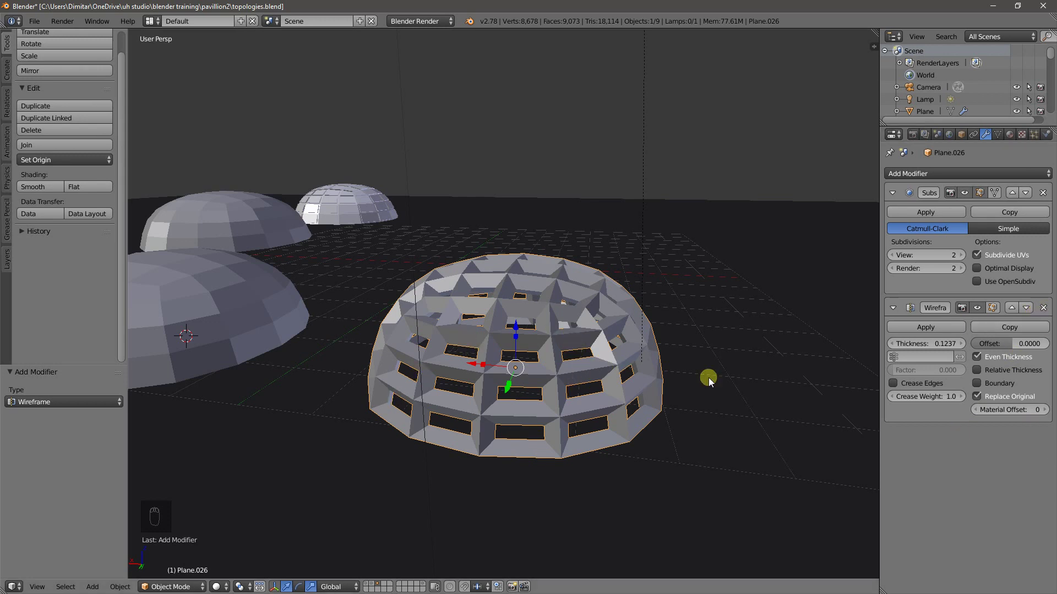
drag(571, 372, 1010, 398)
drag(995, 403, 1050, 414)
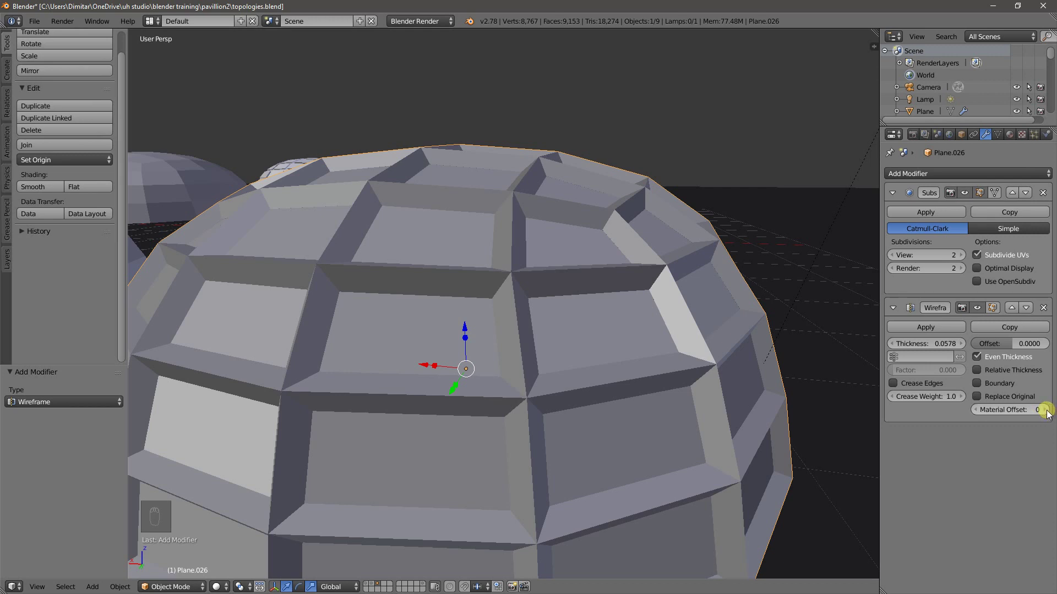
Step: Give the dome a glass material using Z Transparency with alpha 0.4 and preview the render
drag(1050, 415, 923, 232)
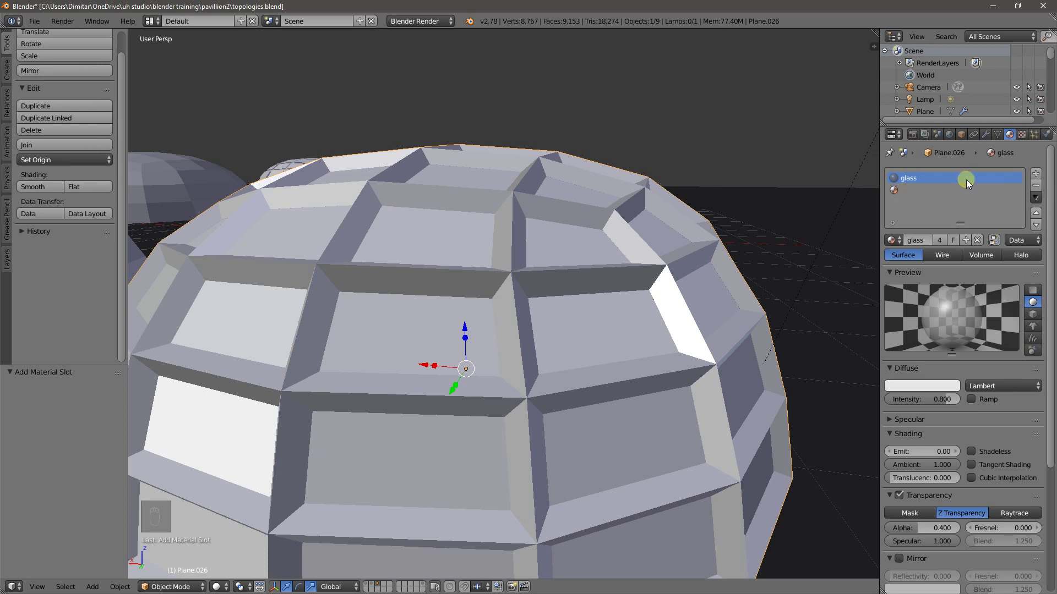
key(shift+z)
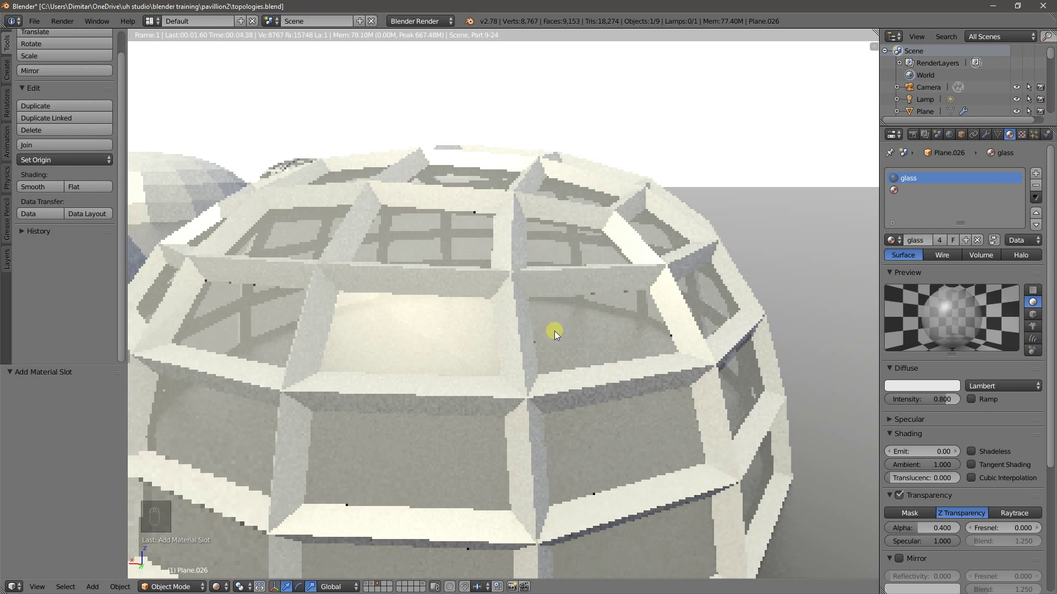
key(z)
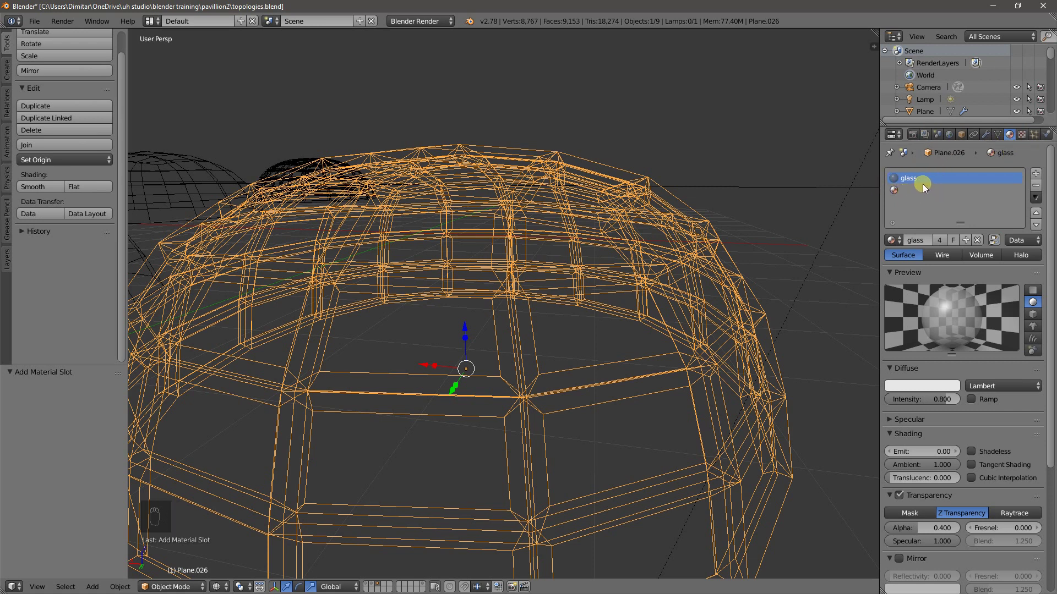
Step: Set the Wireframe Material Offset to 1 so the panels render as glass while the struts stay white
drag(1000, 137, 1039, 415)
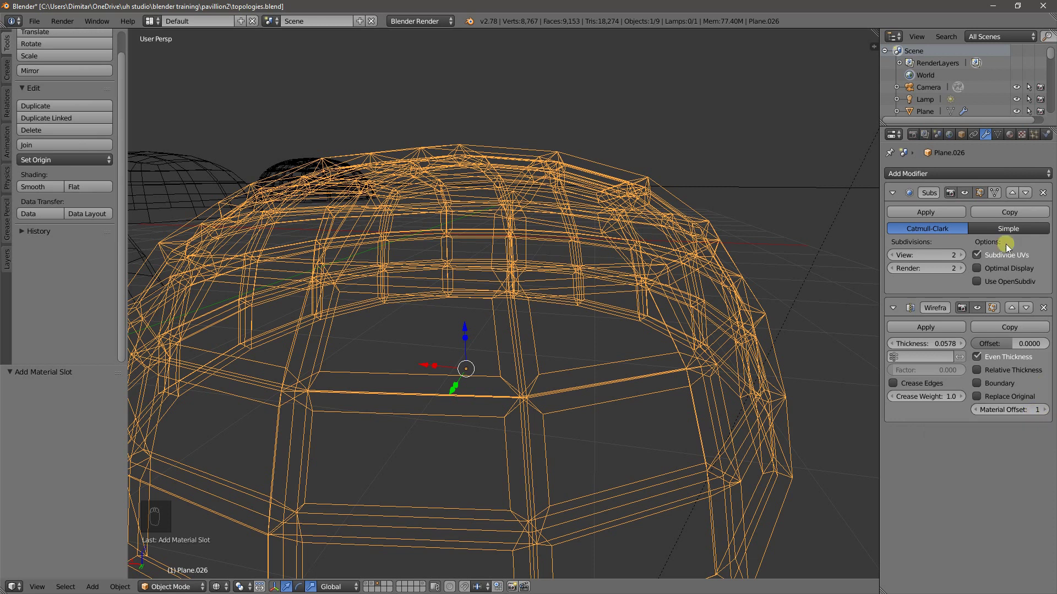
click(984, 418)
key(shift+z)
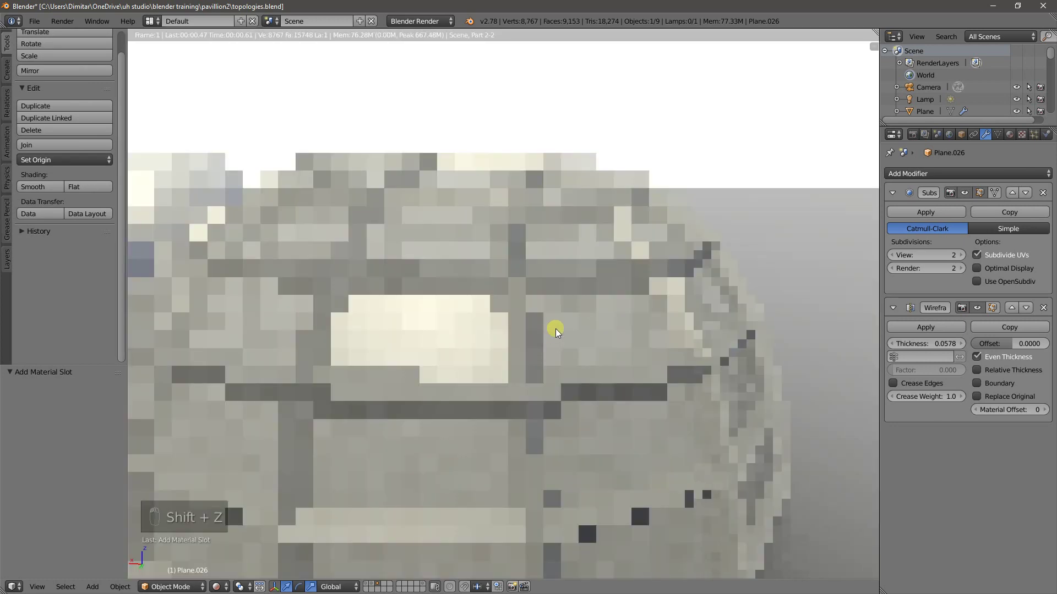
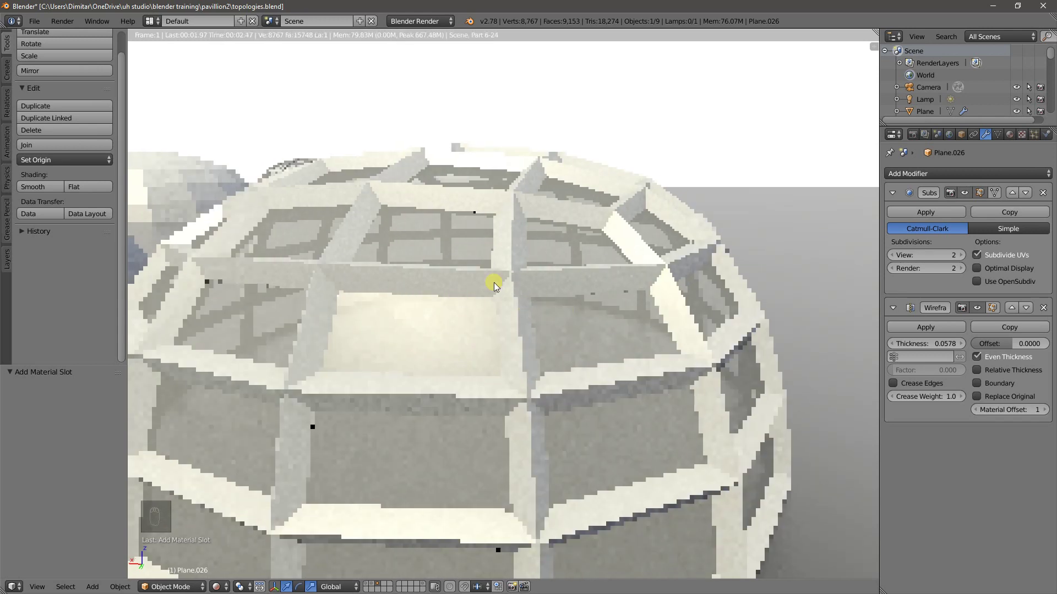
key(z)
drag(506, 318, 474, 332)
key(z)
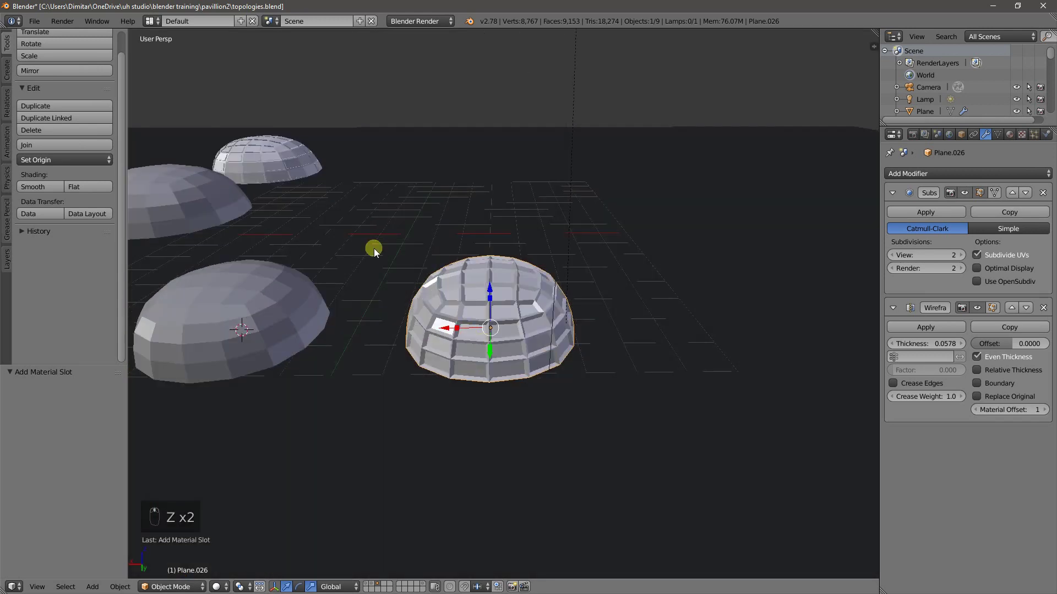
click(267, 164)
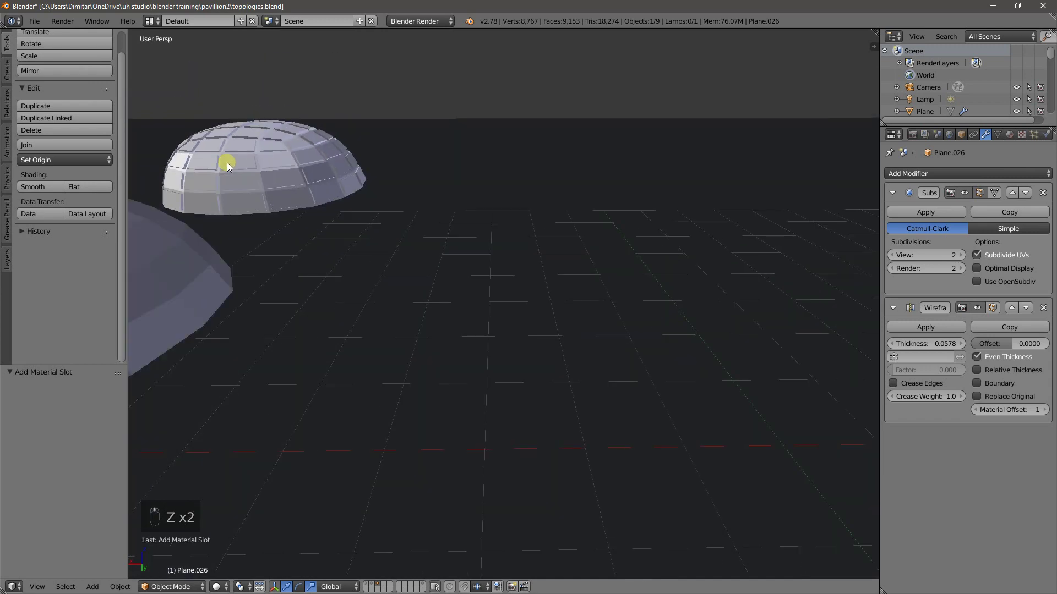
drag(504, 320, 587, 409)
Step: Duplicate the lattice dome and move the copy to its right along the row
drag(585, 394, 531, 328)
key(shift+d)
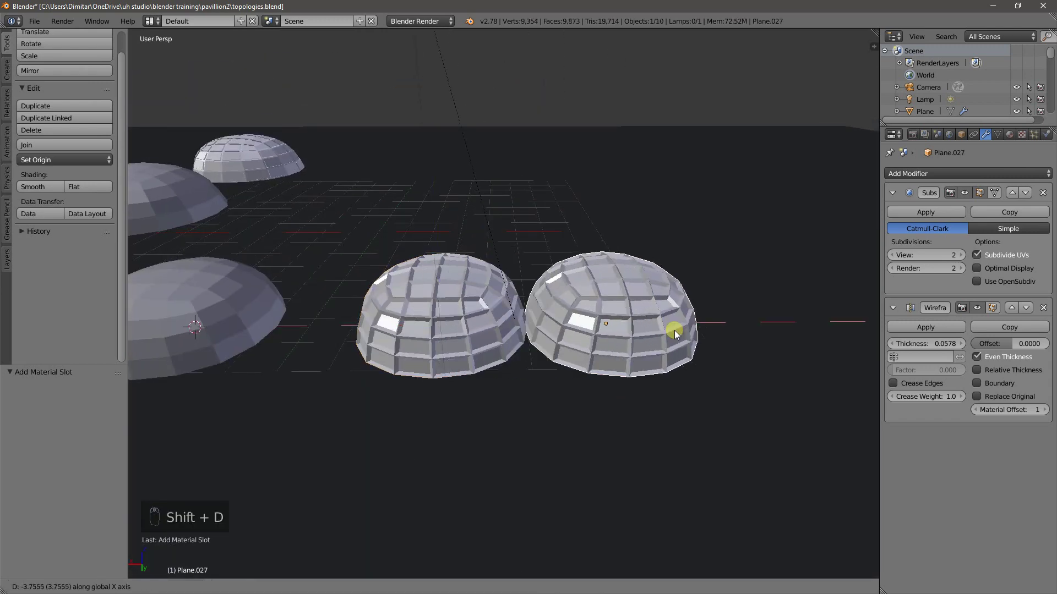
drag(1050, 313, 929, 214)
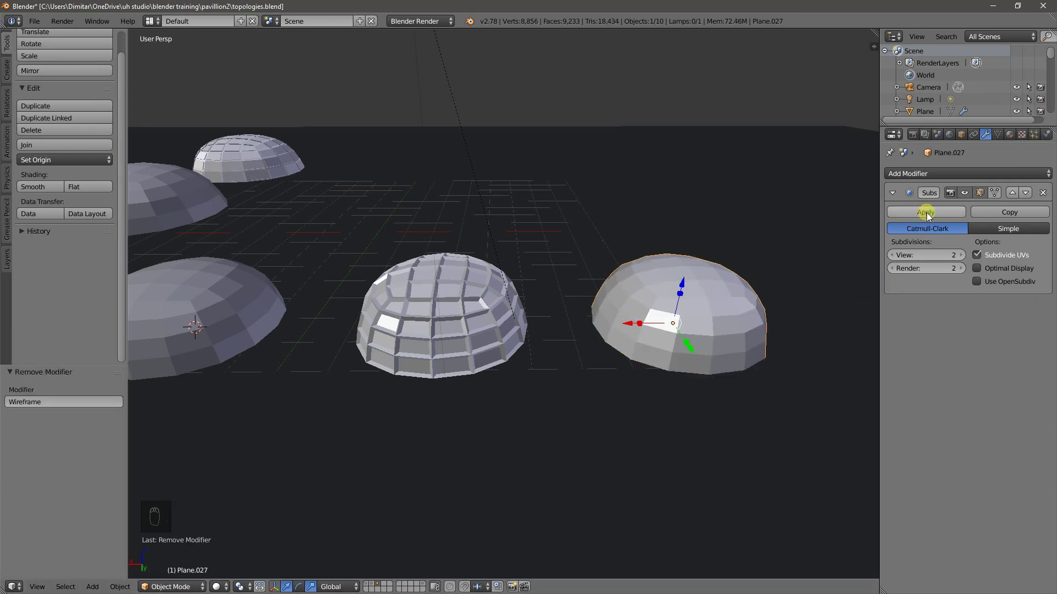
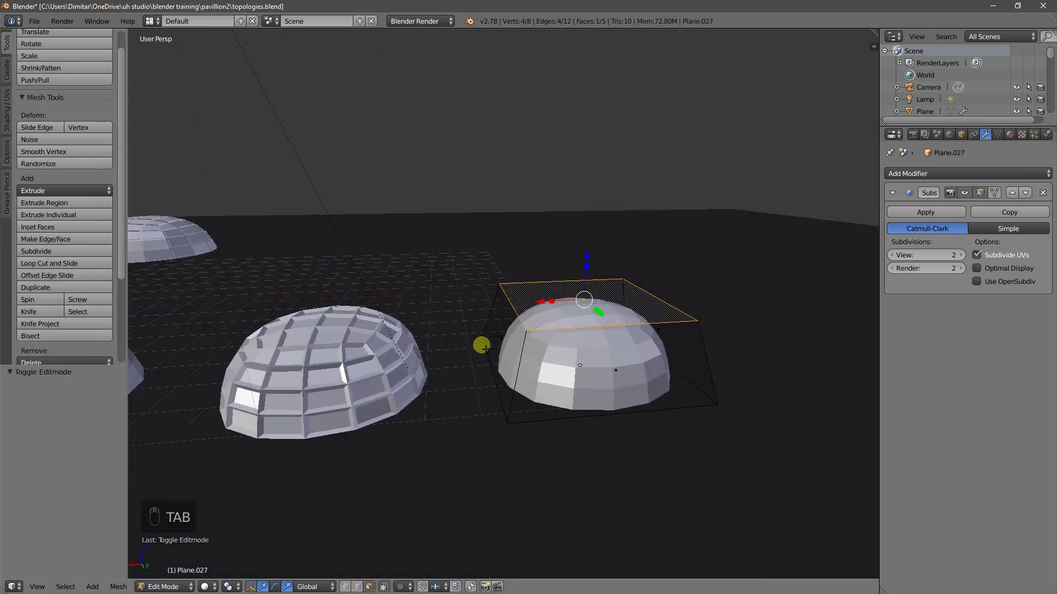
Step: Remove the copy's Wireframe modifier, apply its Subdivision Surface into an 80-face mesh, and enter face editing
key(a)
key(a)
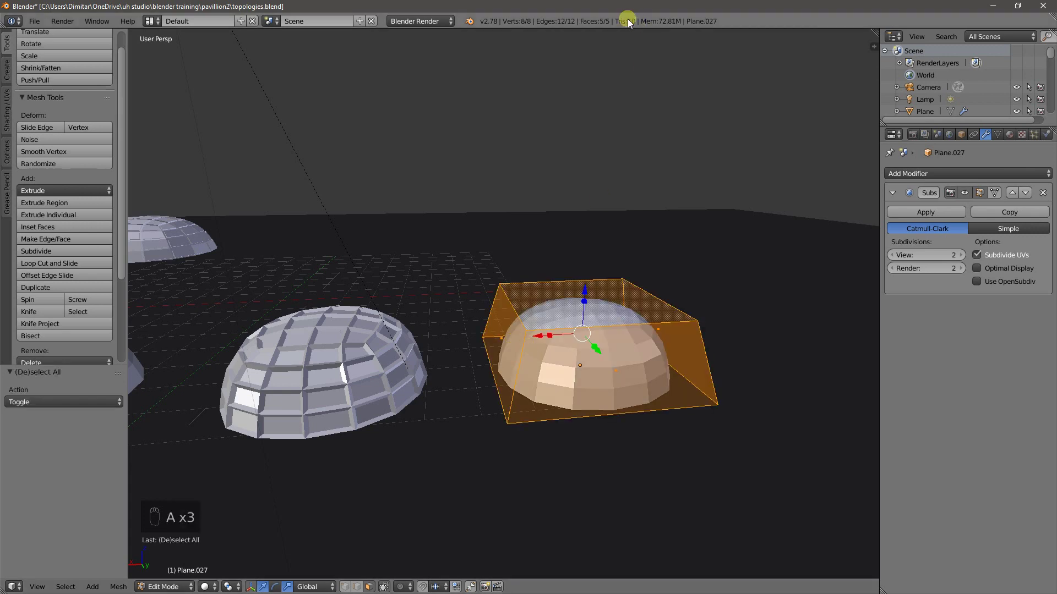
key(a)
key(Tab)
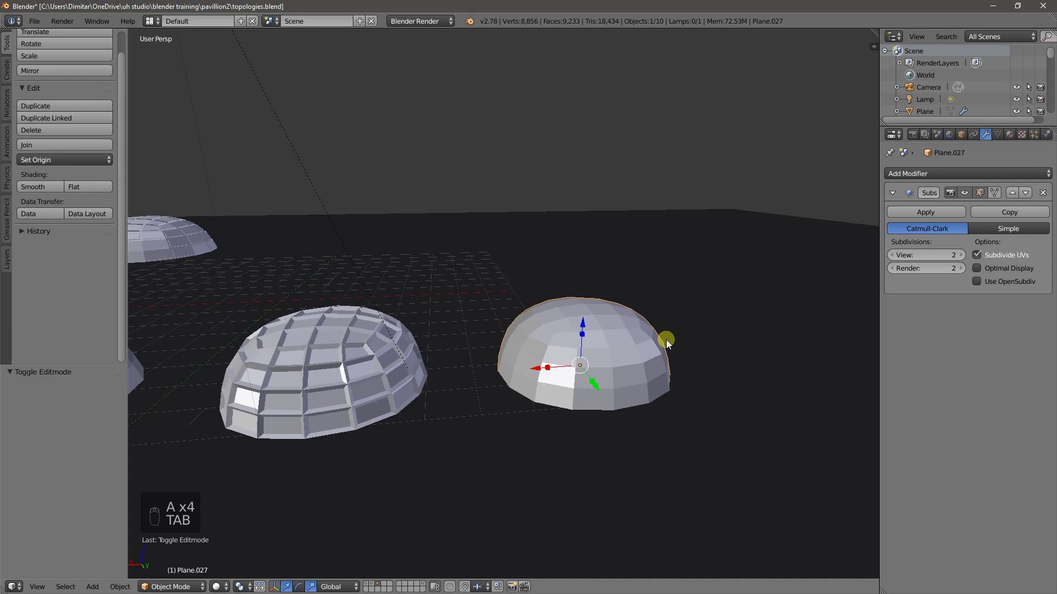
drag(911, 215, 610, 364)
key(Tab)
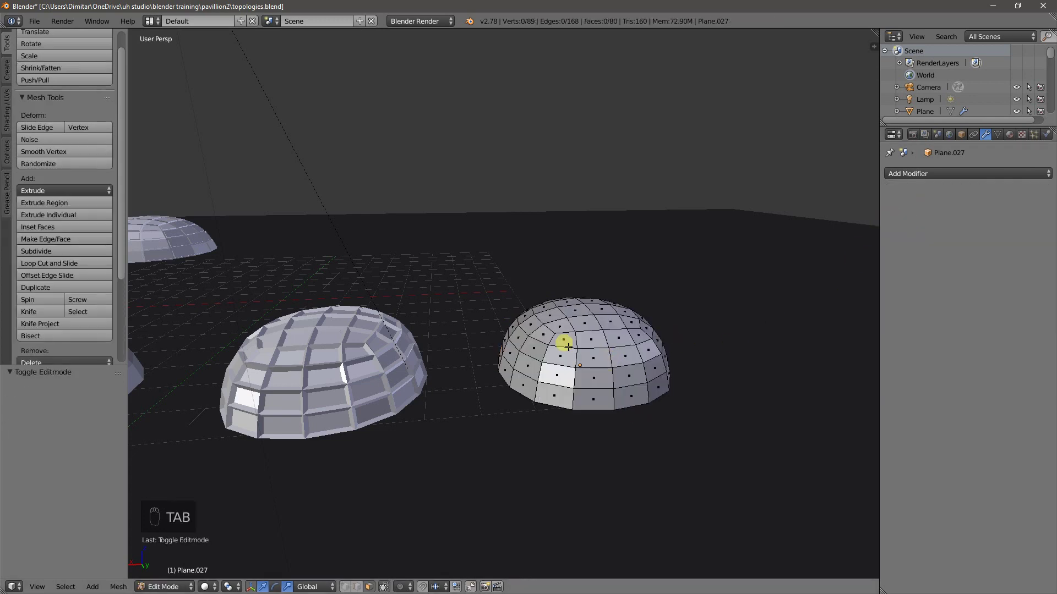
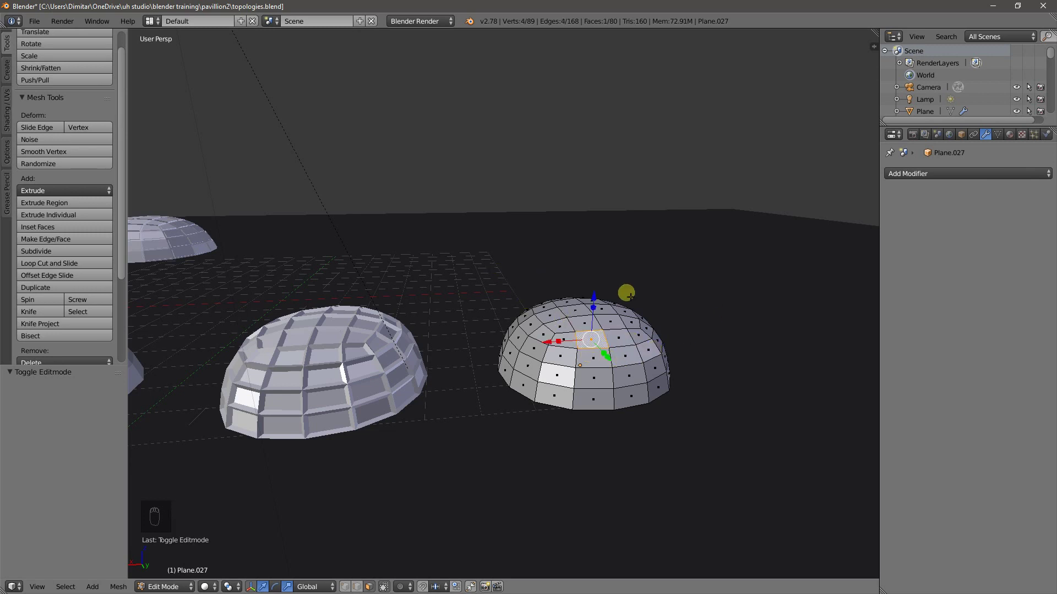
Step: Select all faces and inset them individually with Thickness 0.02 and Depth 0, leaving a thin border per panel
key(a)
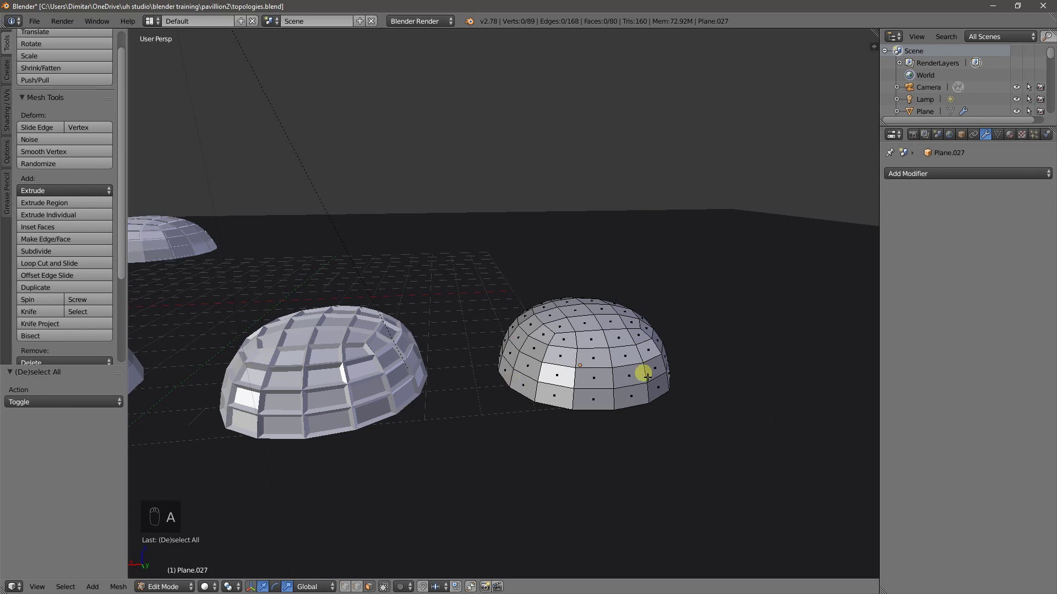
key(a)
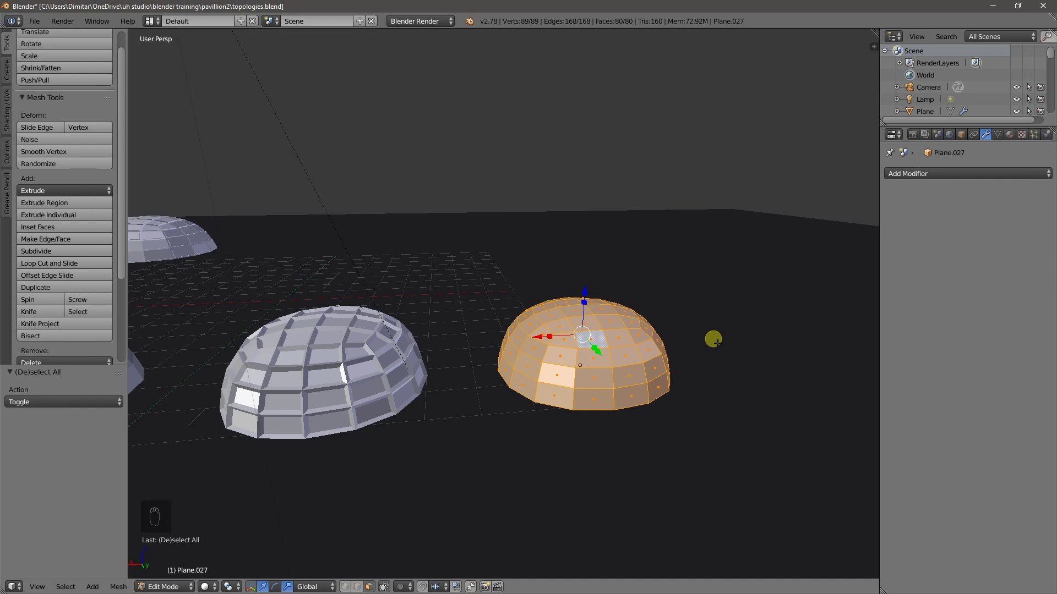
drag(72, 233, 103, 249)
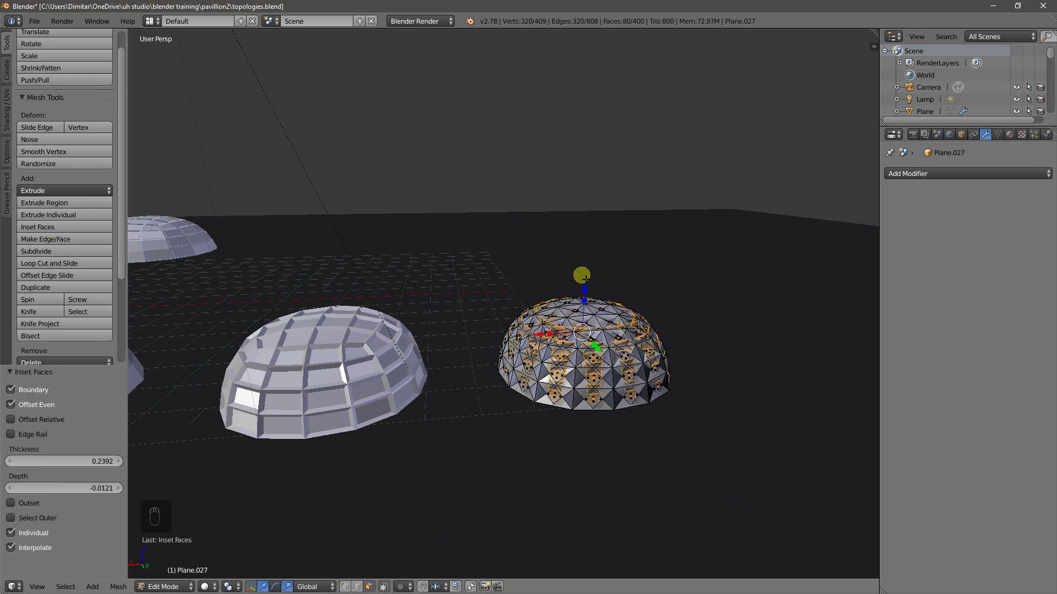
drag(101, 365, 50, 319)
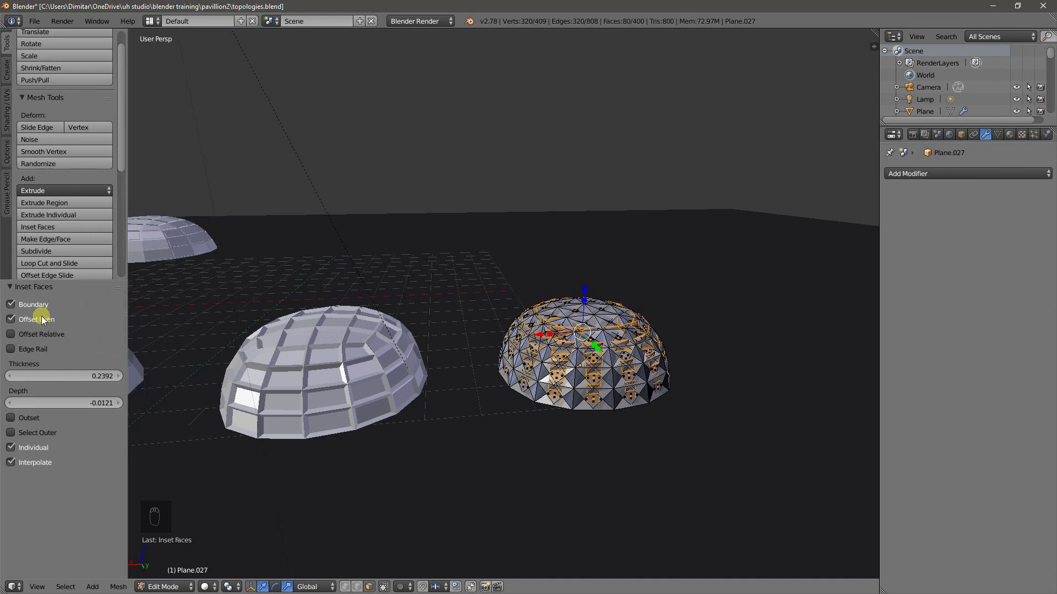
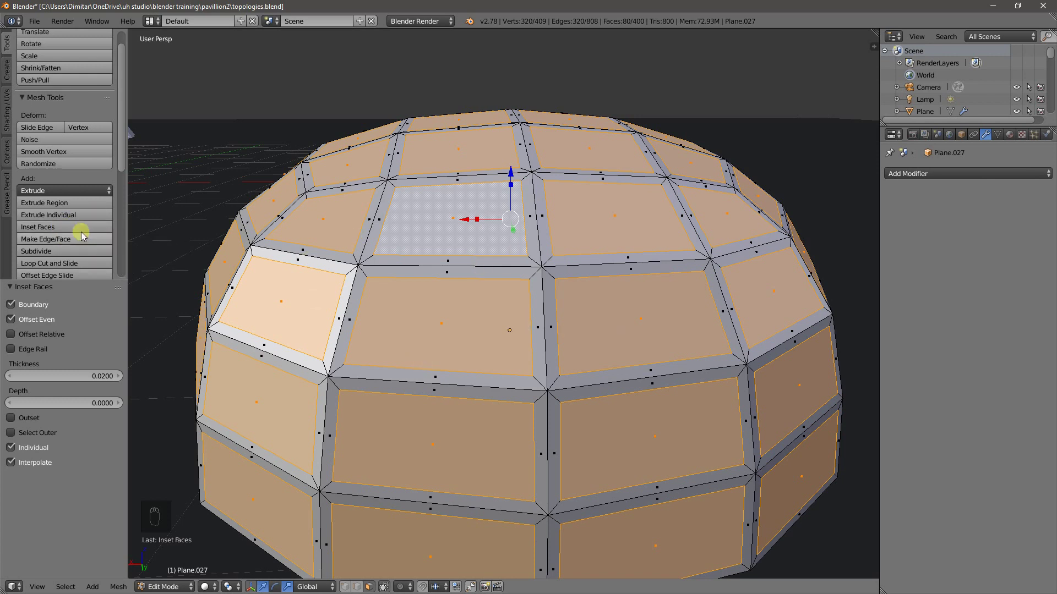
Step: Inset the panels again with Thickness 0 and Depth about -0.0255 so they sit recessed behind raised ribs
drag(60, 231, 130, 227)
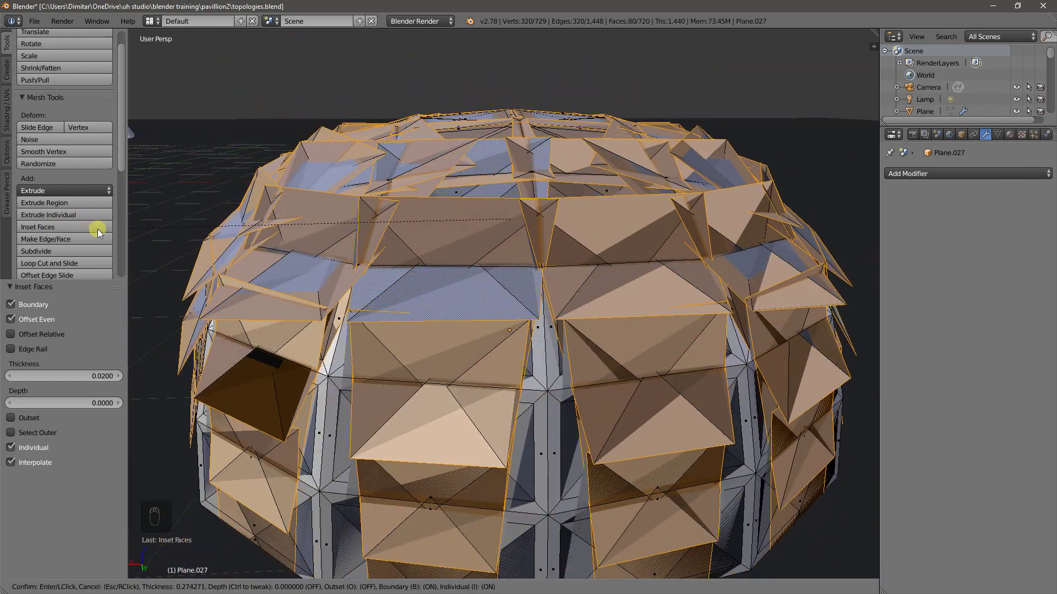
drag(104, 382, 104, 382)
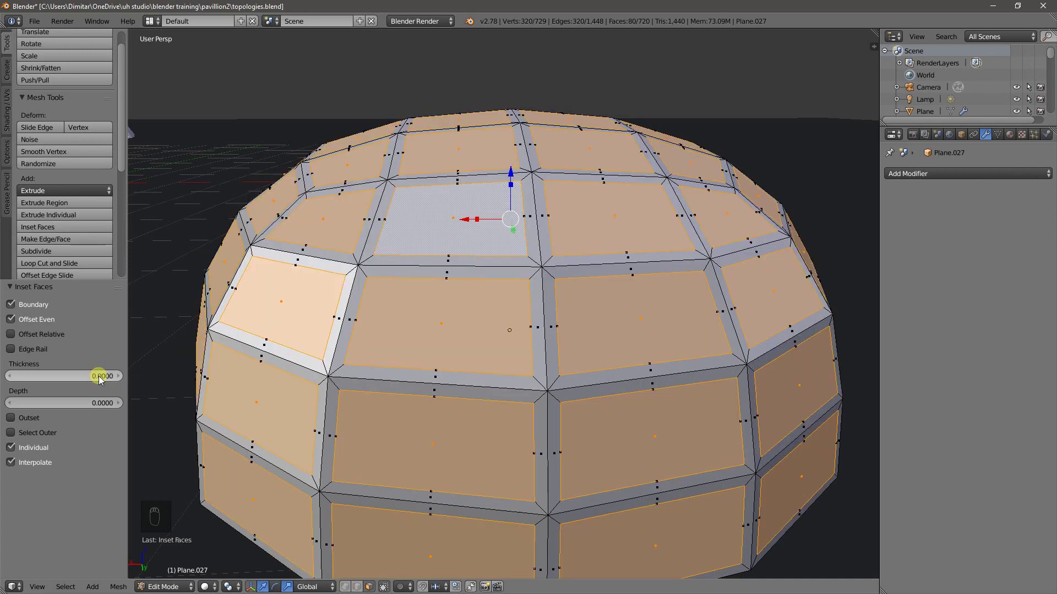
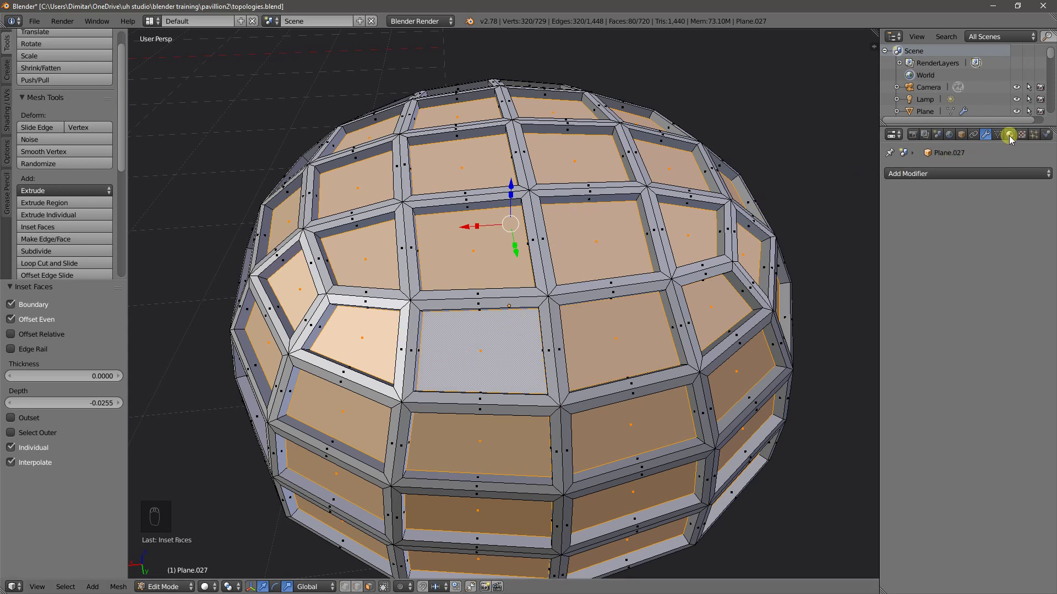
Step: Replace the dome's material slot with a new one holding the glass material and assign it to the recessed panels
drag(1014, 140, 1045, 193)
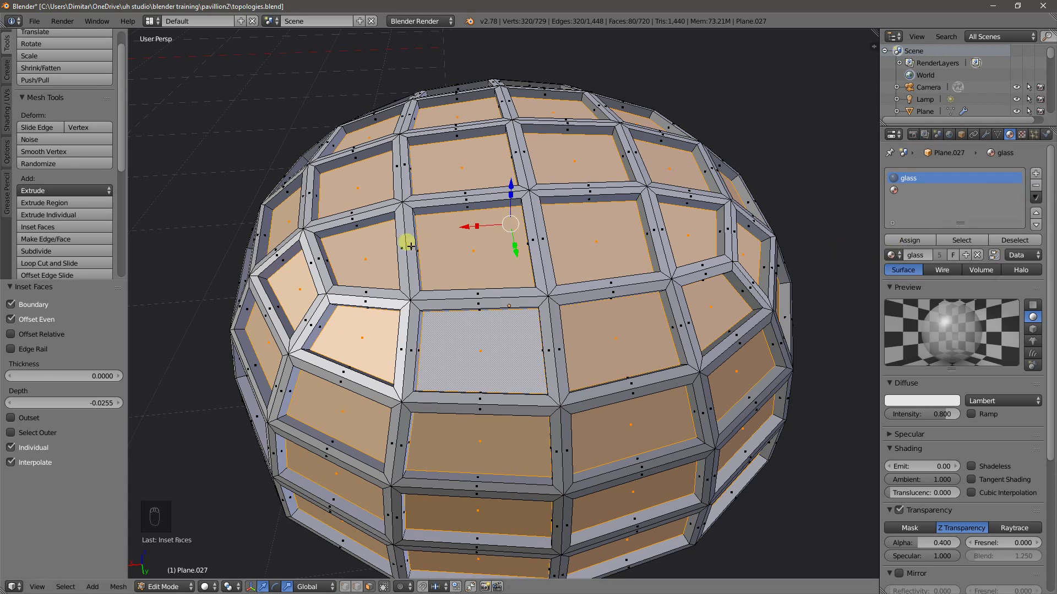
key(Tab)
drag(1044, 187, 1038, 196)
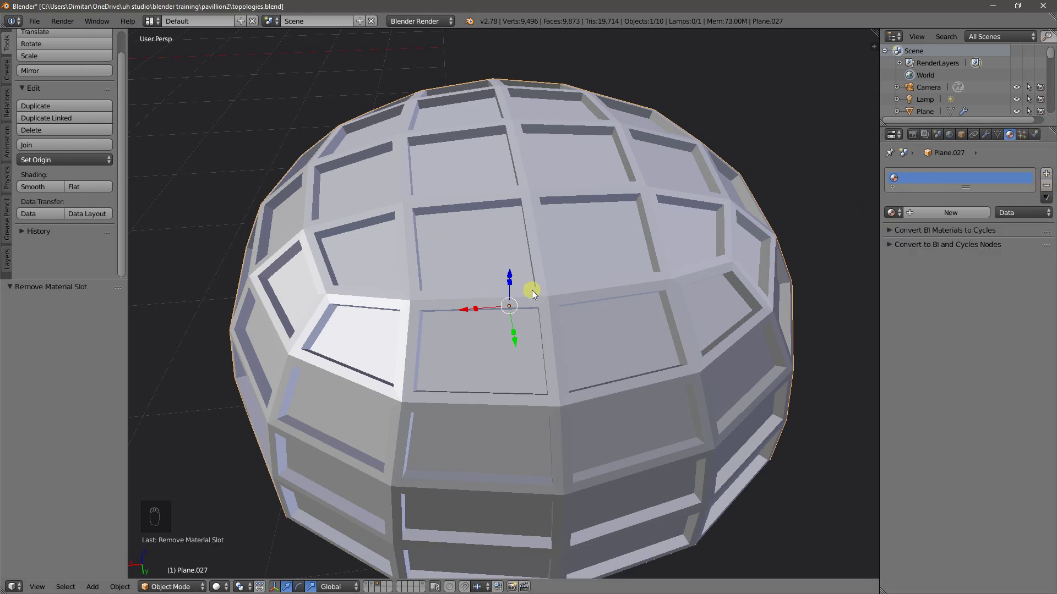
key(Tab)
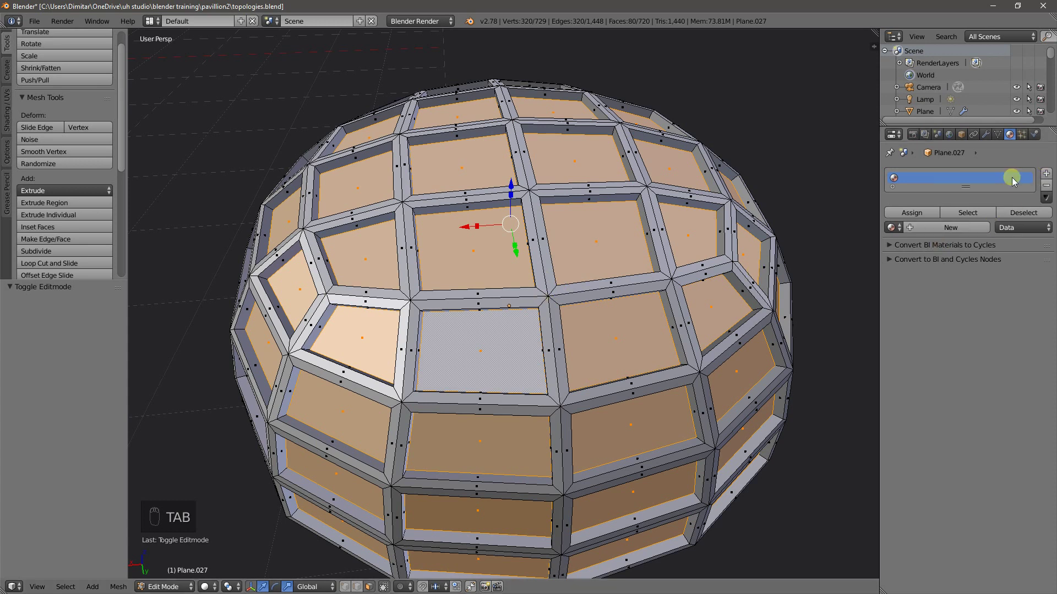
drag(1050, 179, 970, 192)
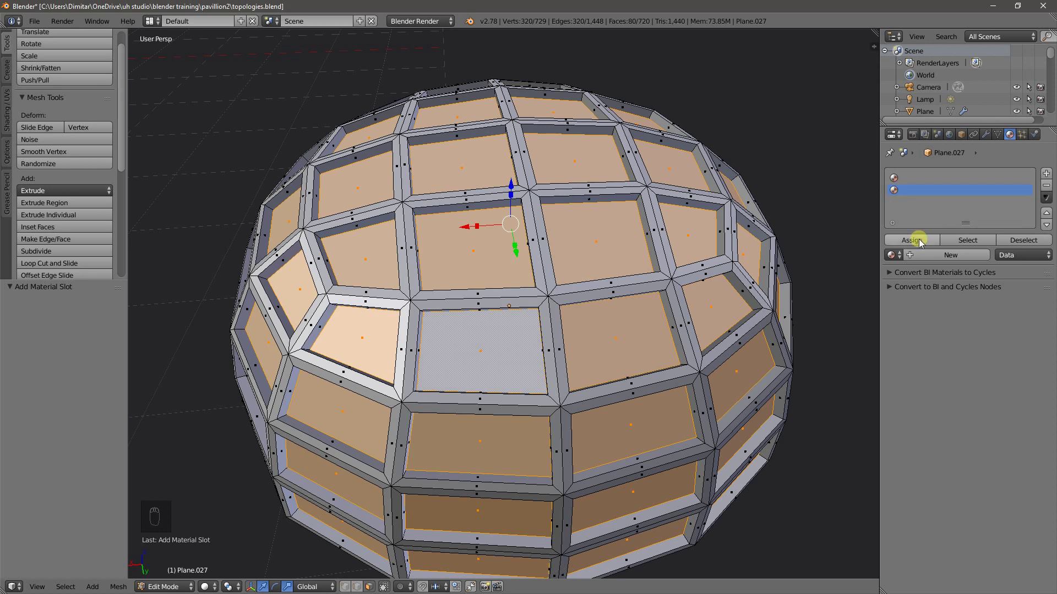
drag(887, 261, 919, 260)
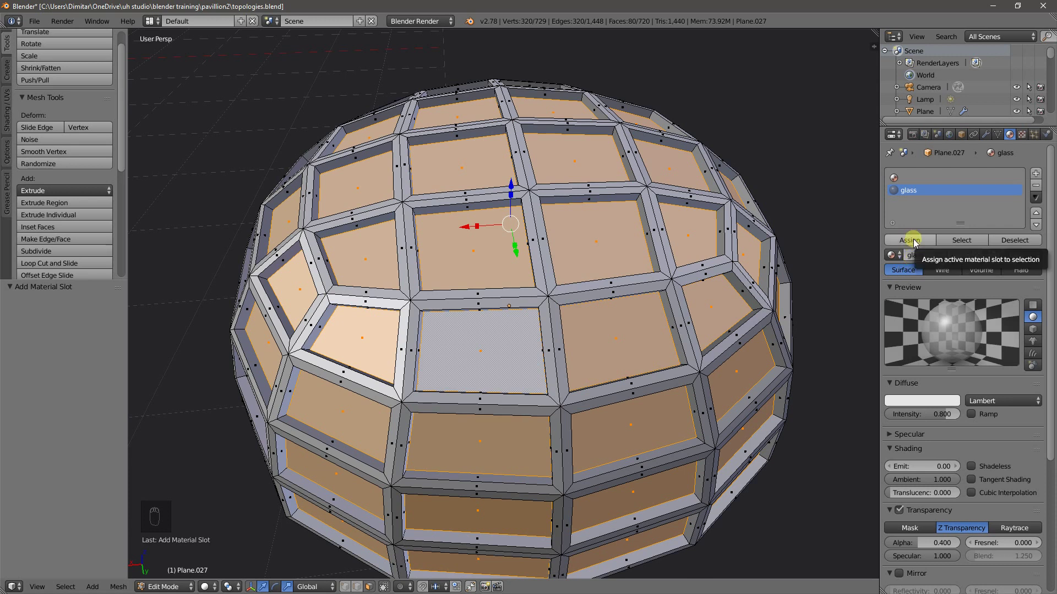
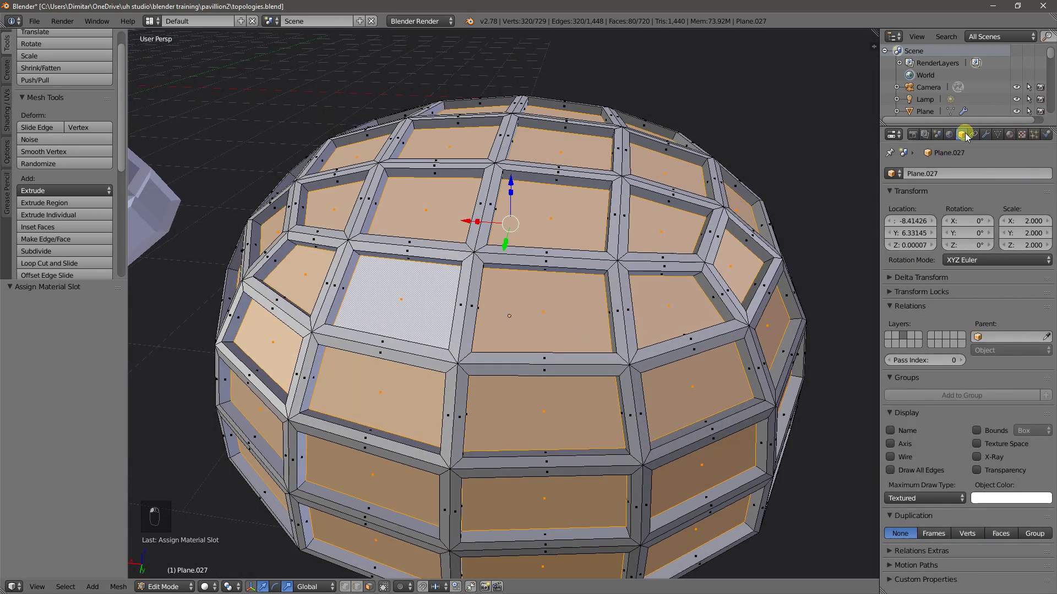
Step: Enable Display > Transparency in Object properties so the dome's glass panels show as see-through
drag(966, 374, 992, 474)
drag(992, 474, 841, 295)
key(Tab)
drag(841, 295, 492, 246)
click(521, 235)
drag(524, 226, 529, 217)
click(529, 217)
middle_click(537, 210)
click(537, 210)
middle_click(541, 202)
click(538, 198)
middle_click(527, 201)
click(517, 208)
middle_click(513, 216)
double_click(517, 221)
middle_click(521, 221)
Step: Check the glass dome in Rendered shading while orbiting, then return to Solid and look over the other domes
key(shift+z)
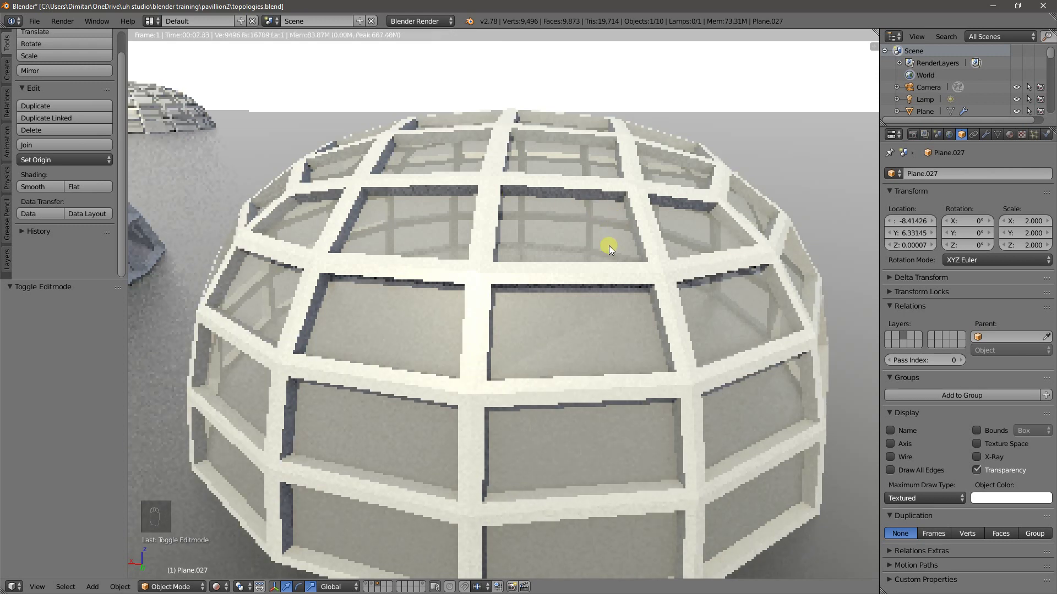
key(z)
drag(523, 258, 553, 318)
key(z)
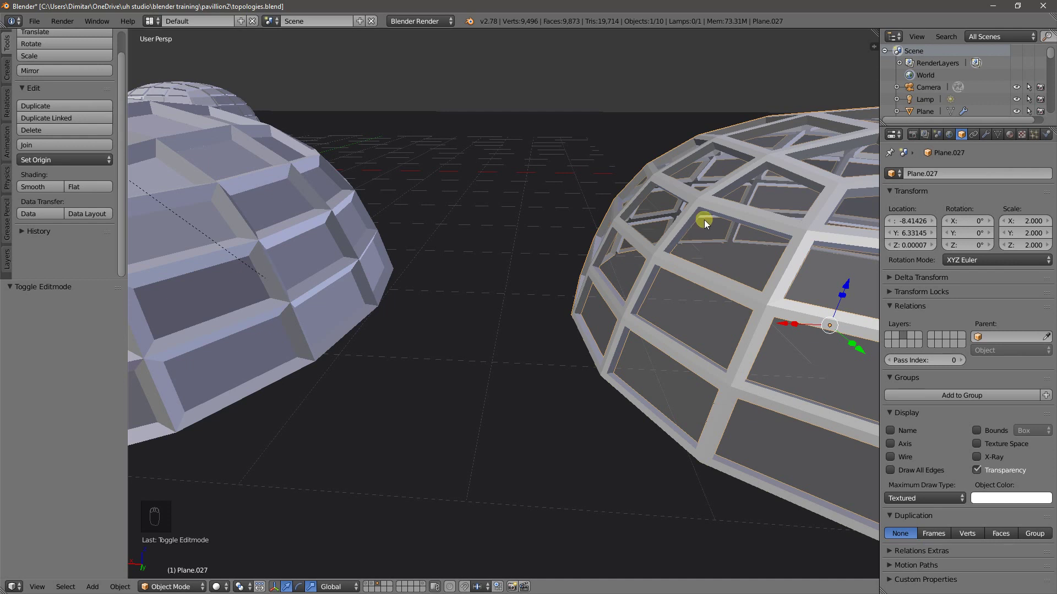
drag(678, 233, 294, 262)
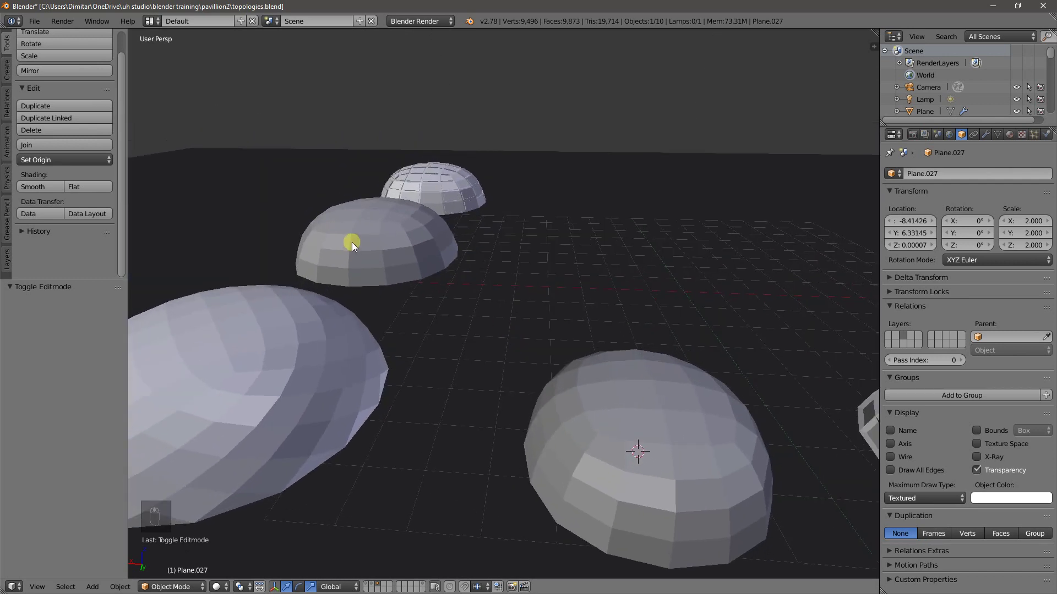
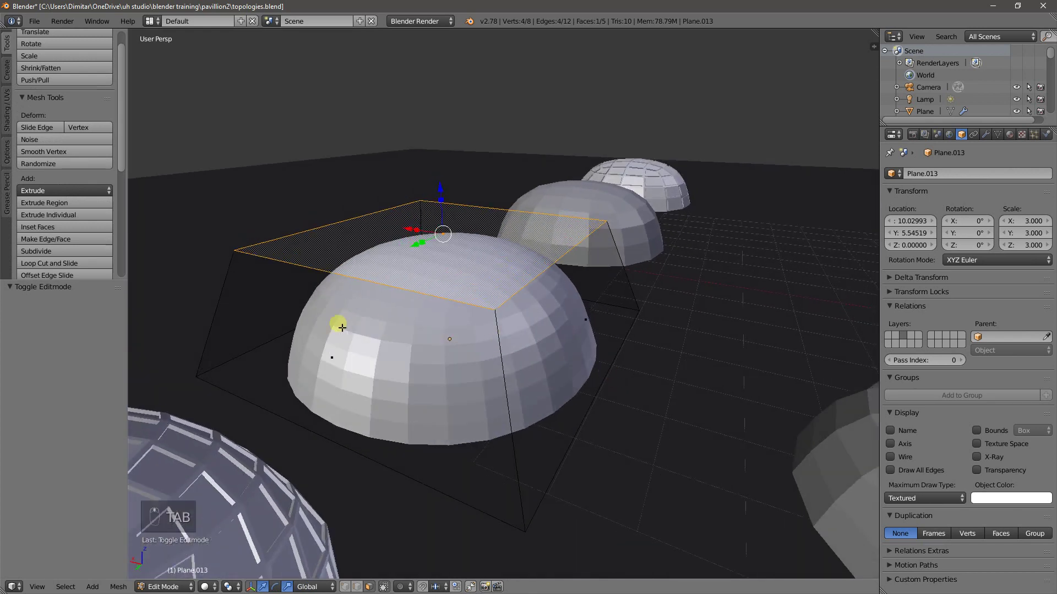
key(Tab)
Step: Duplicate the smooth dome with Shift+D and place the copy in front of the others
drag(538, 347, 547, 355)
middle_click(547, 355)
key(shift+d)
drag(609, 438, 598, 424)
drag(598, 424, 993, 138)
Step: Give the copy Subdivision Surface at view level 3 plus an Un-Subdivide Decimate modifier
drag(993, 137, 980, 176)
drag(980, 177, 829, 260)
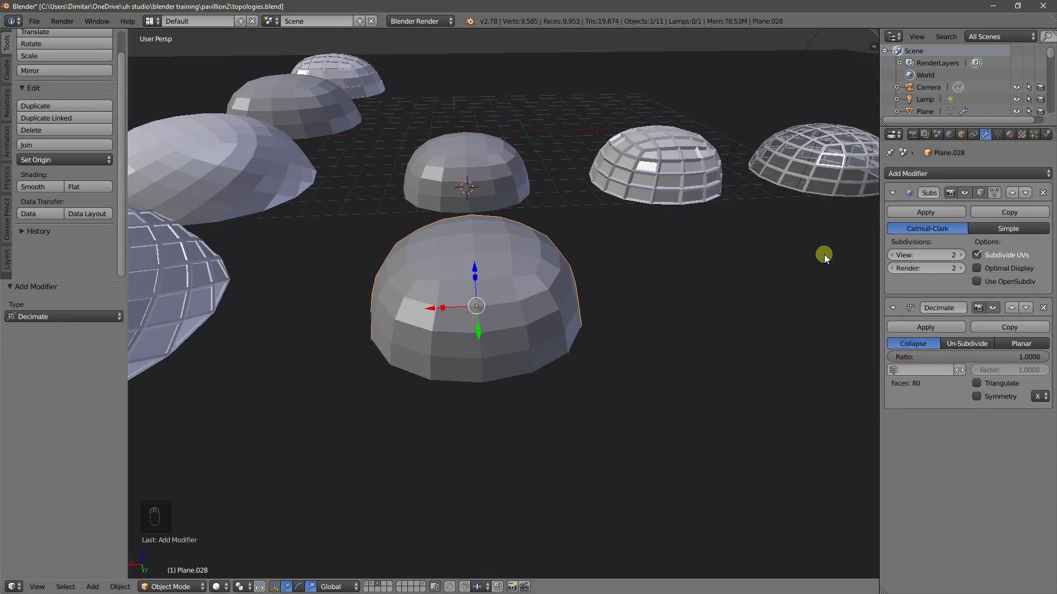
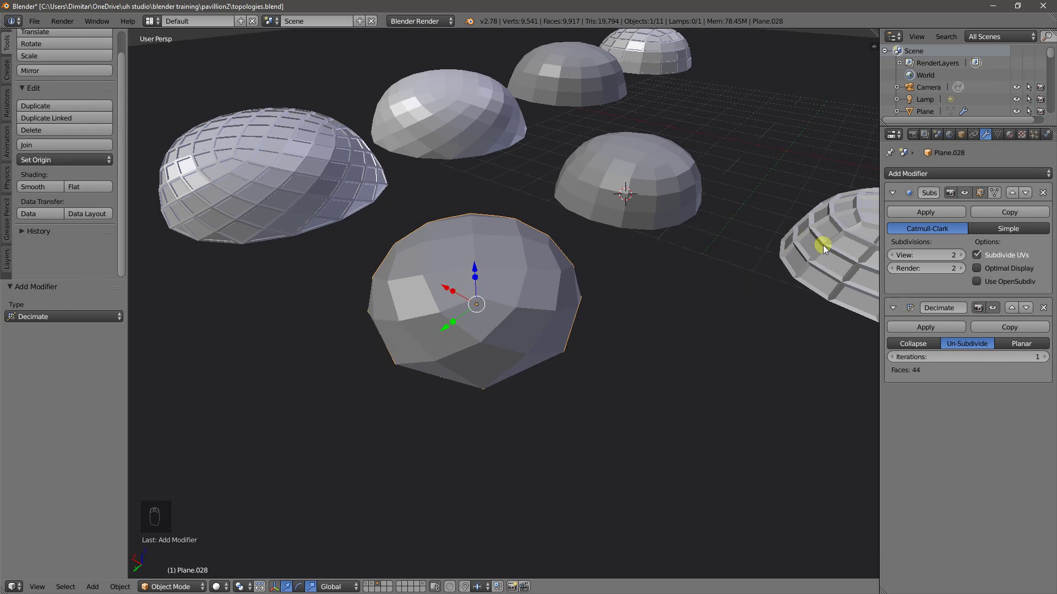
drag(969, 258, 983, 262)
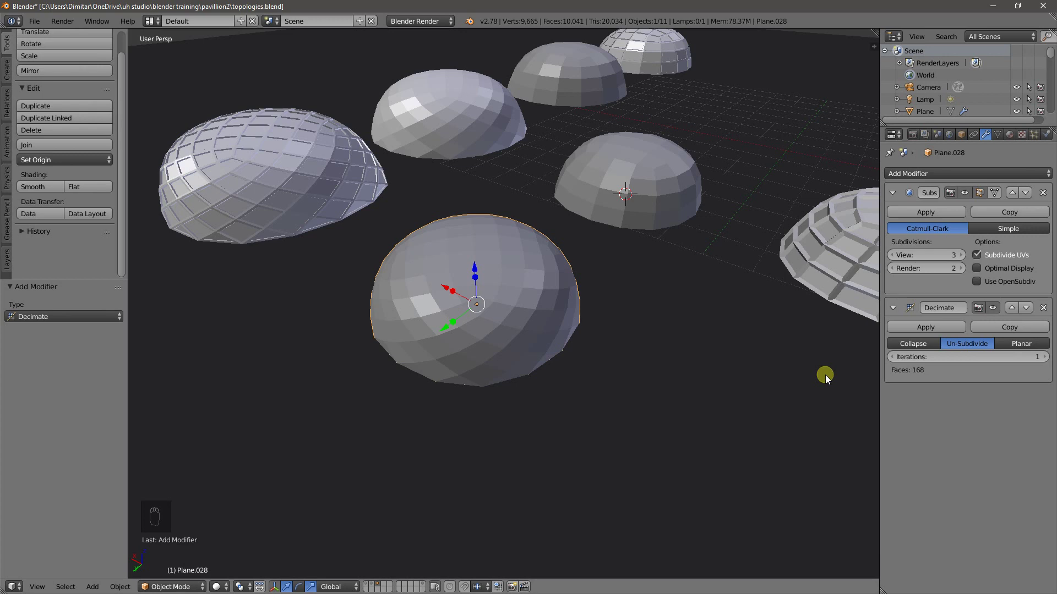
drag(522, 287, 525, 269)
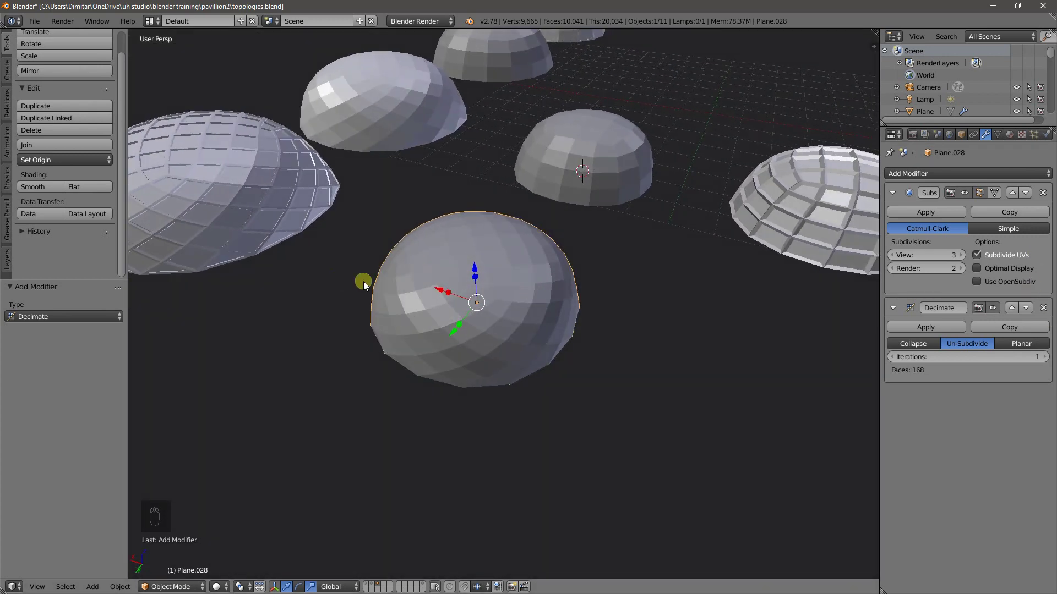
drag(507, 301, 527, 320)
drag(526, 320, 515, 320)
Step: Duplicate the subdivided dome and slide the copy sideways along X
key(shift+d)
drag(700, 357, 918, 326)
drag(919, 326, 956, 327)
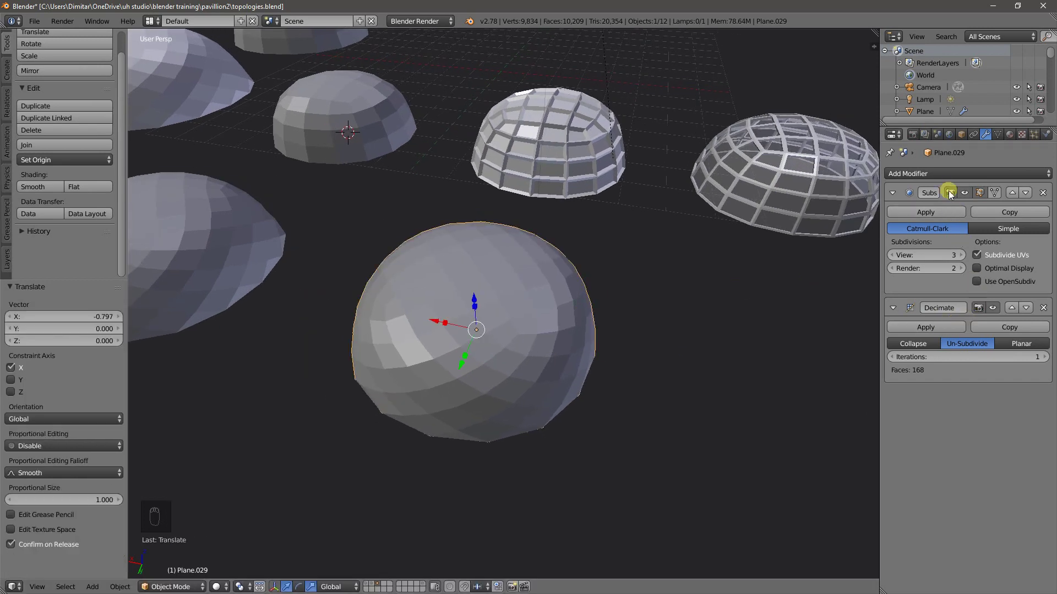
drag(943, 172, 818, 405)
Step: Turn the copy into a Wireframe lattice (thickness 0.0213, material offset 1), then duplicate it again
drag(633, 389, 685, 366)
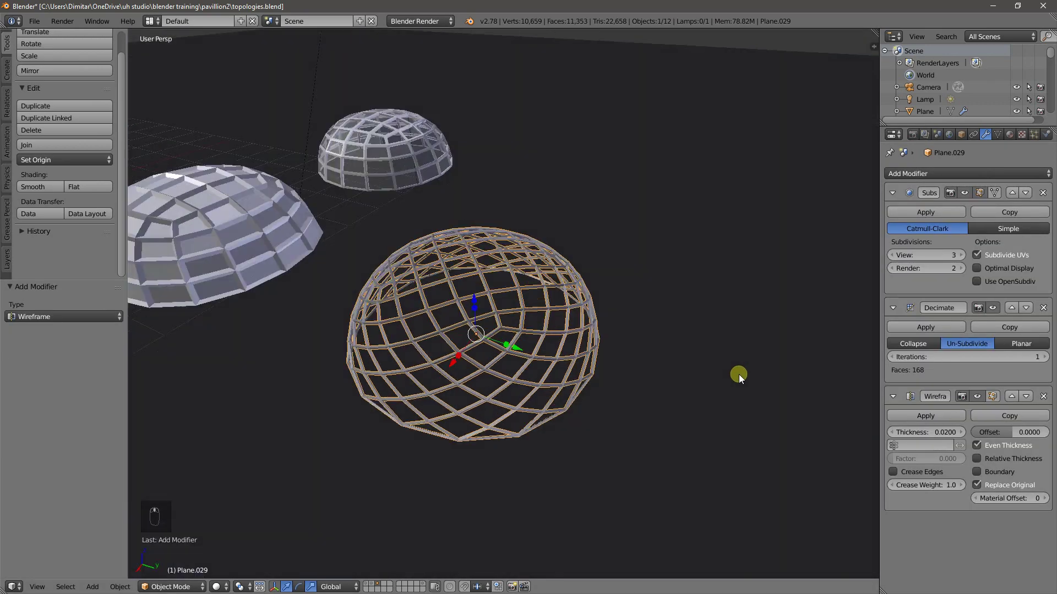
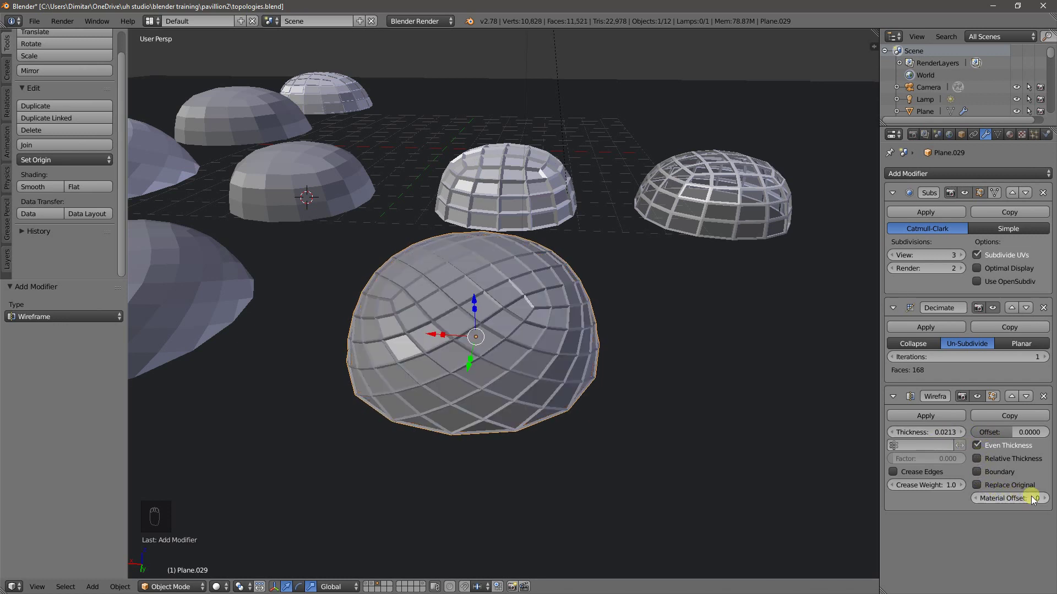
drag(1046, 502, 892, 460)
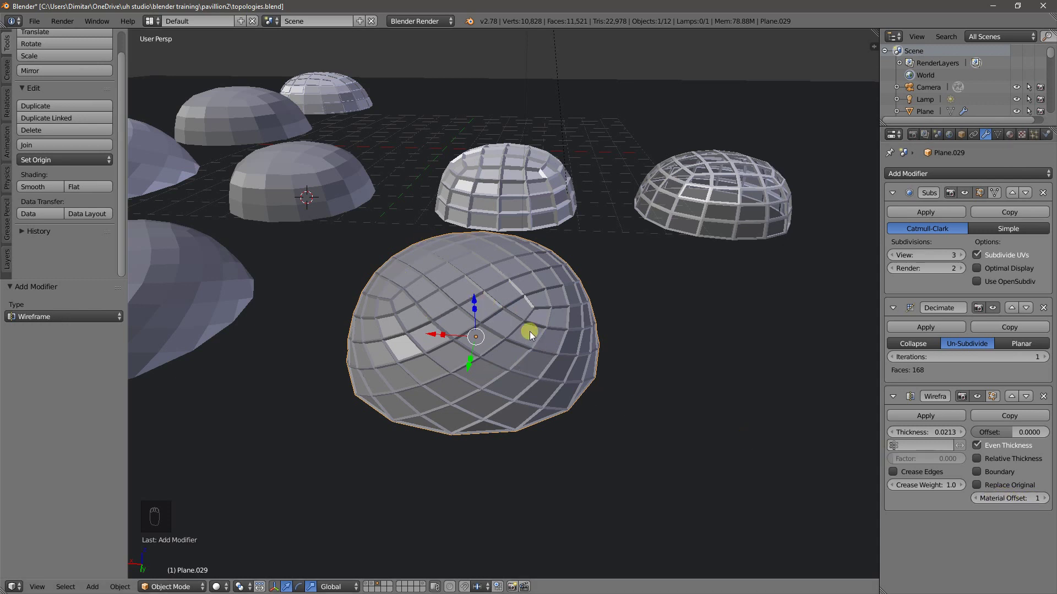
drag(991, 491, 503, 360)
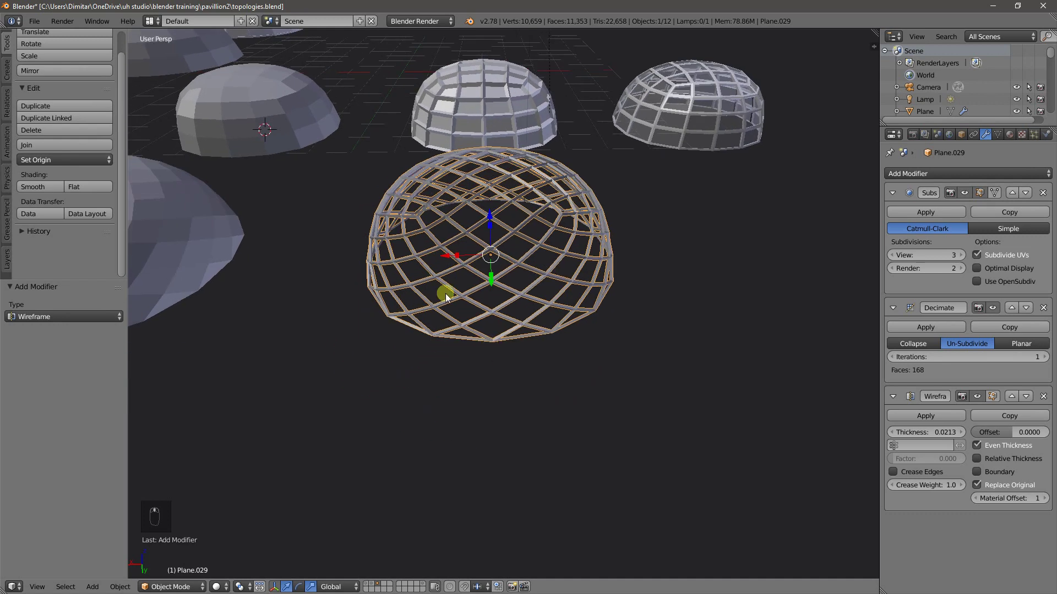
key(shift+d)
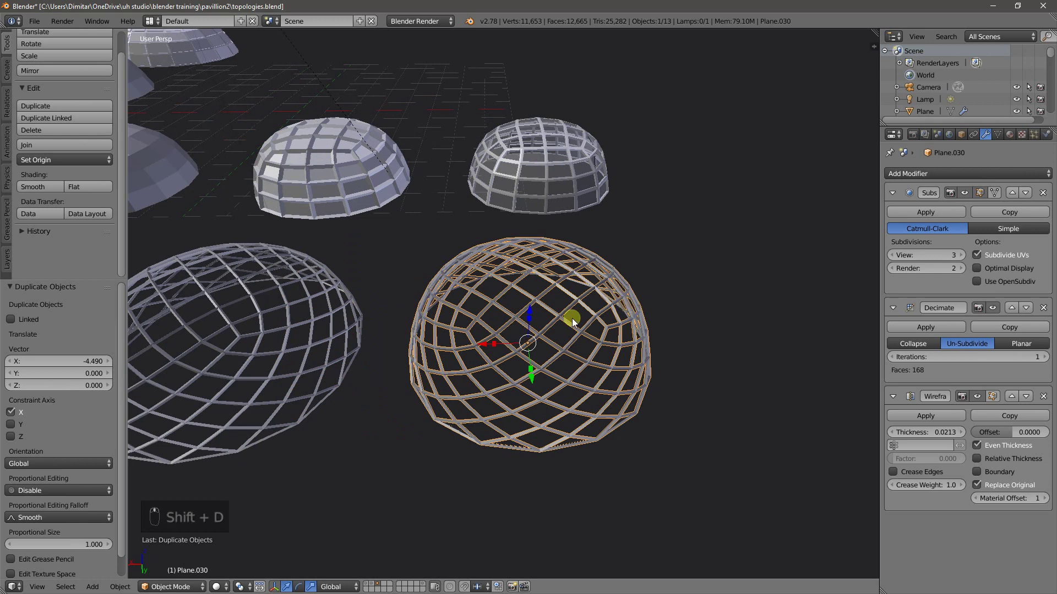
Step: Remove the new copy's Wireframe, apply its subdivision permanently and enter Edit Mode
drag(1054, 401, 611, 383)
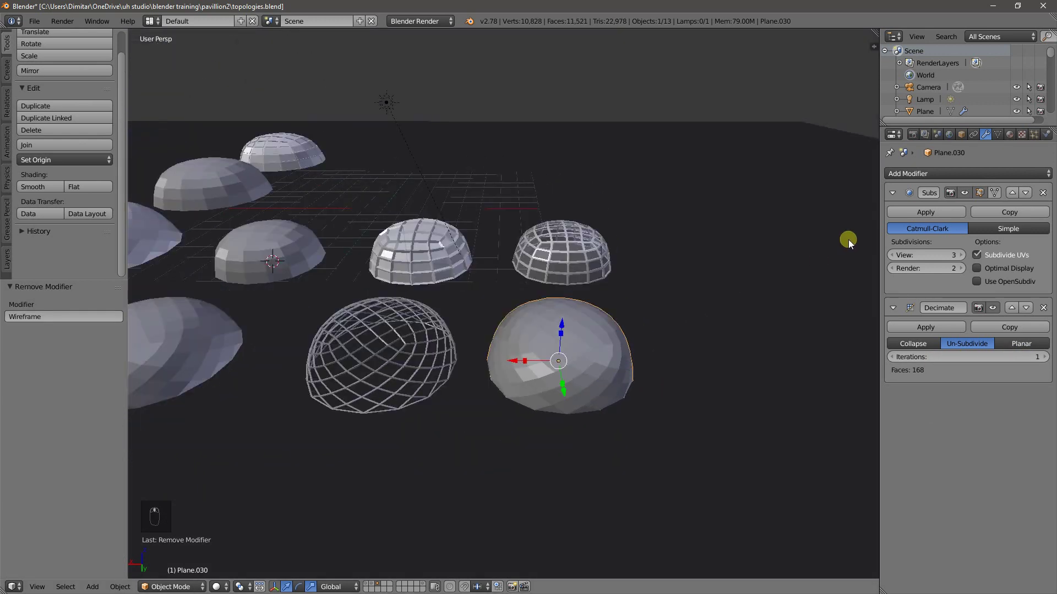
drag(903, 295, 950, 216)
drag(951, 215, 603, 360)
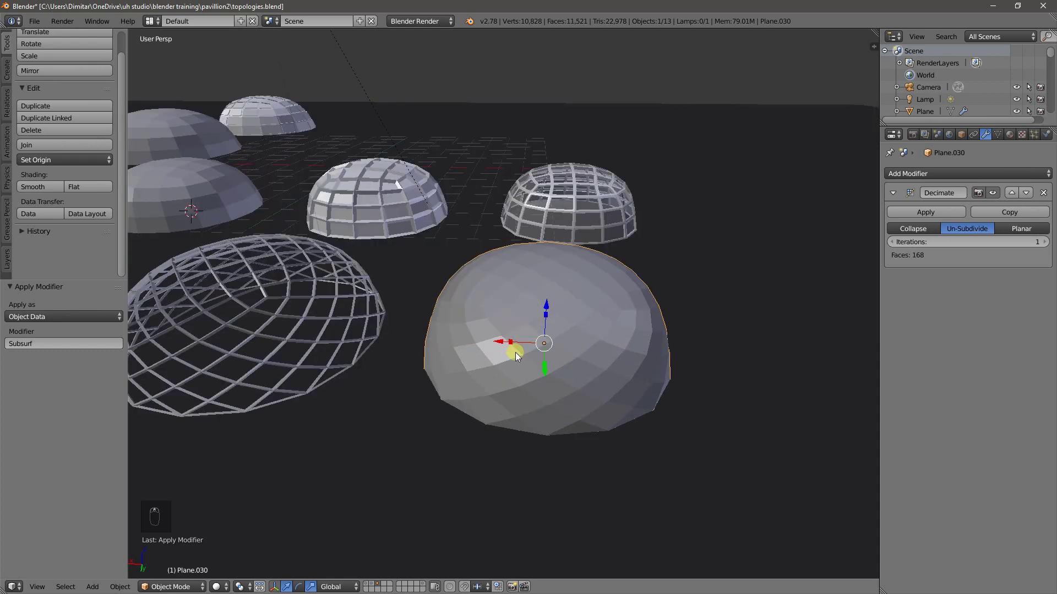
key(Tab)
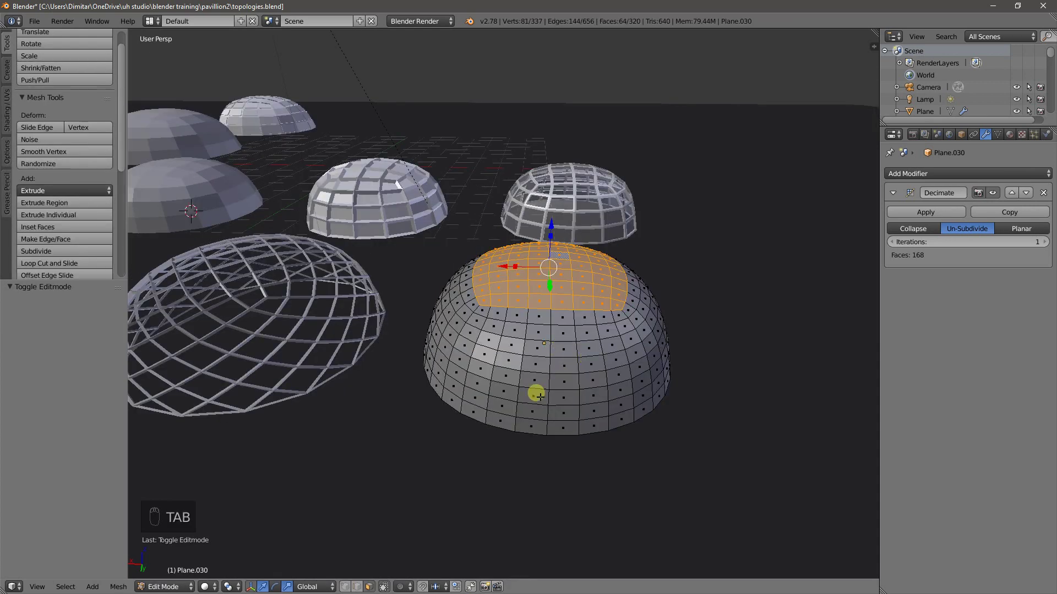
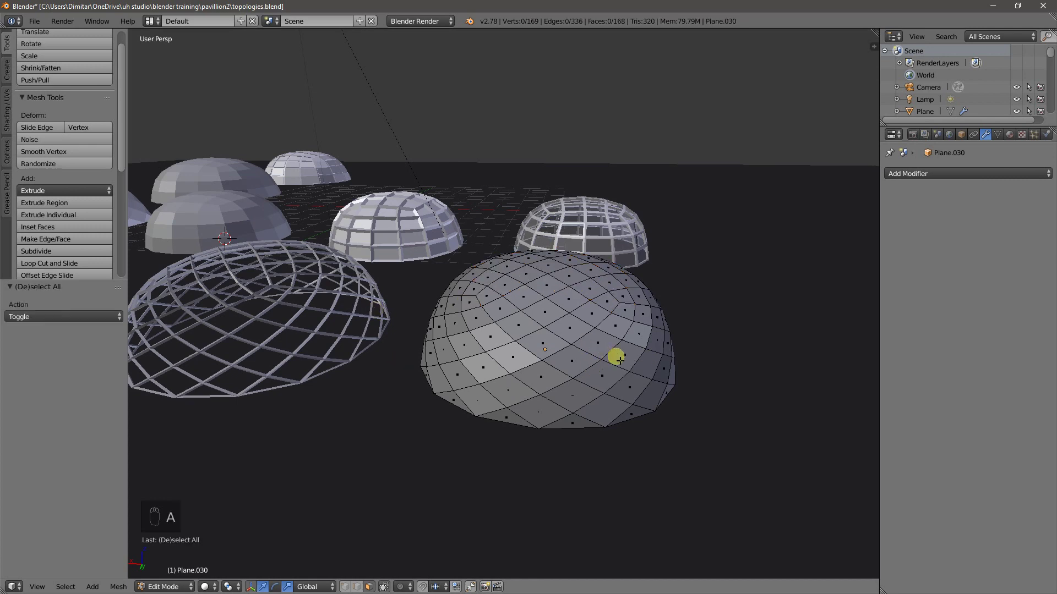
Step: Select all faces and inset each individually, giving the panels a small outward depth
key(a)
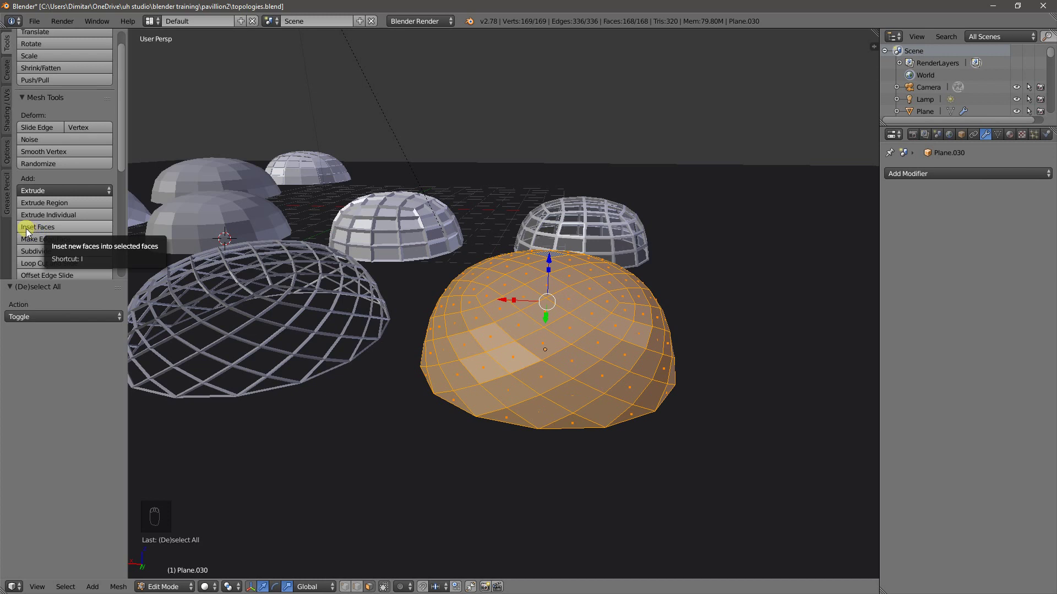
key(i)
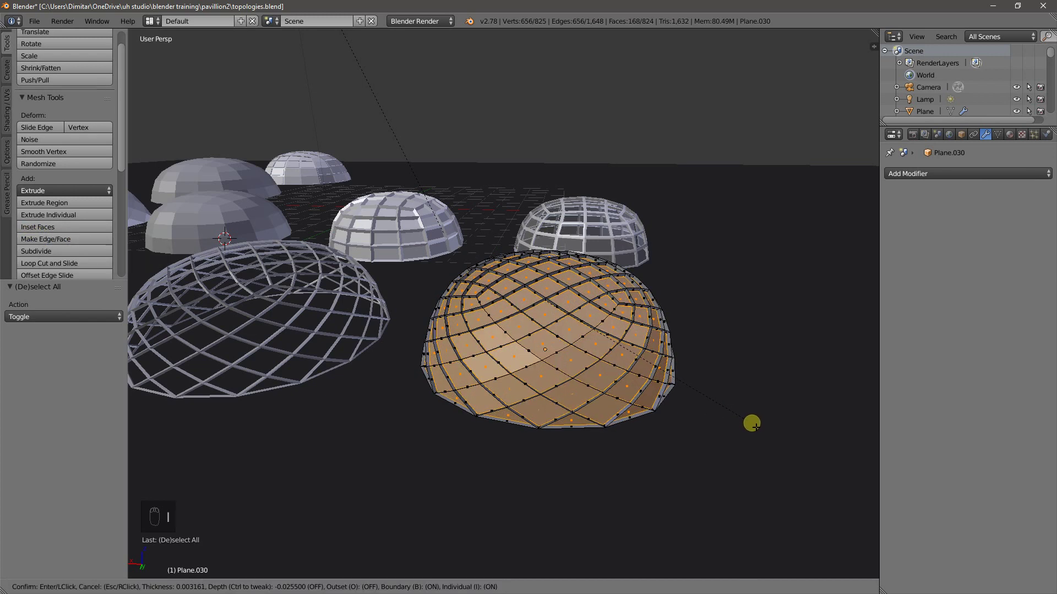
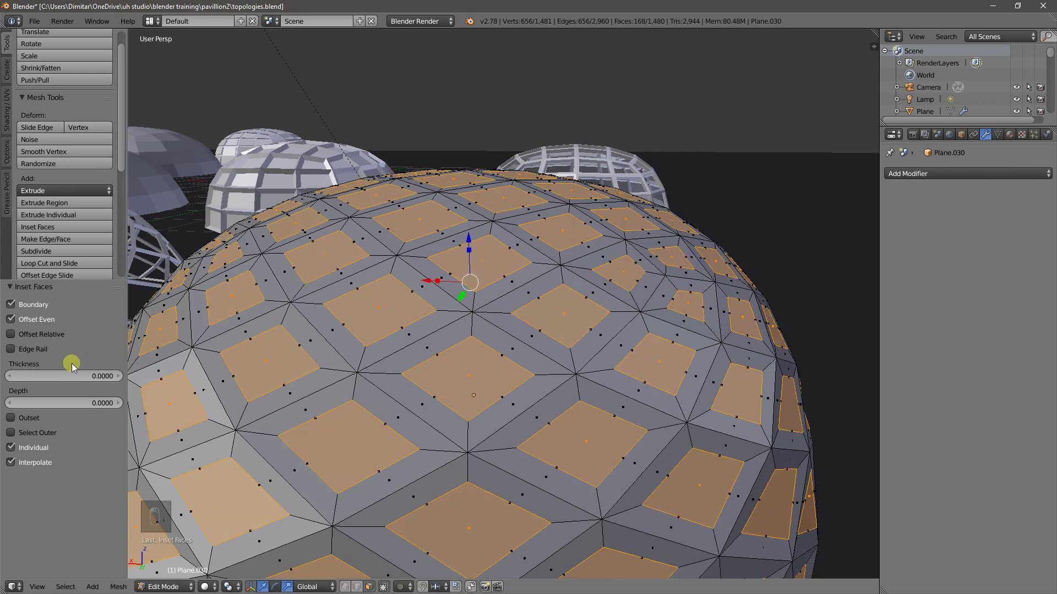
click(92, 407)
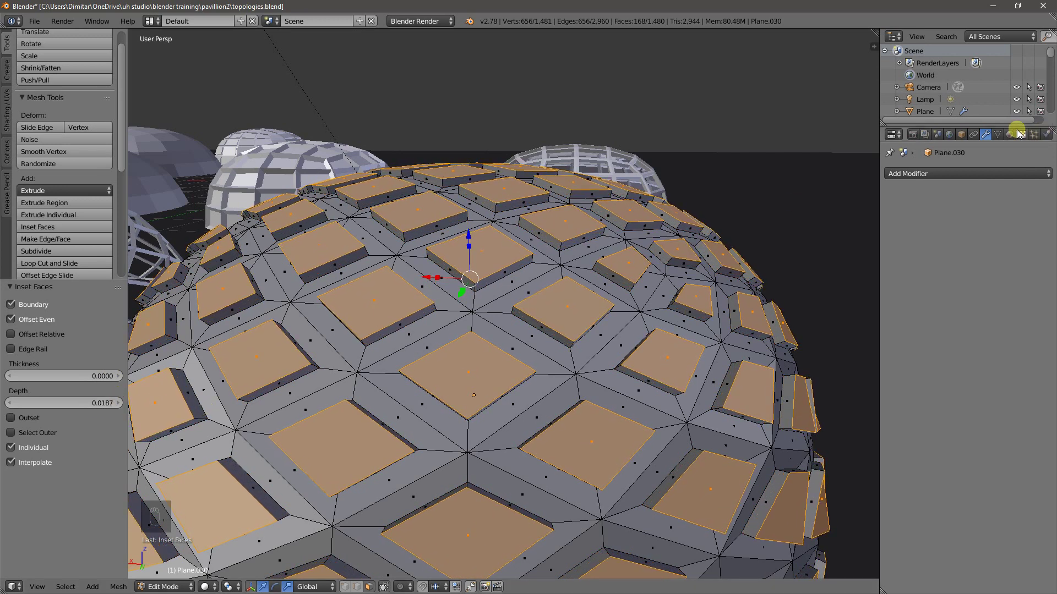
Step: Assign the glass material slot to the inset panels and leave Edit Mode
drag(1018, 137, 1052, 177)
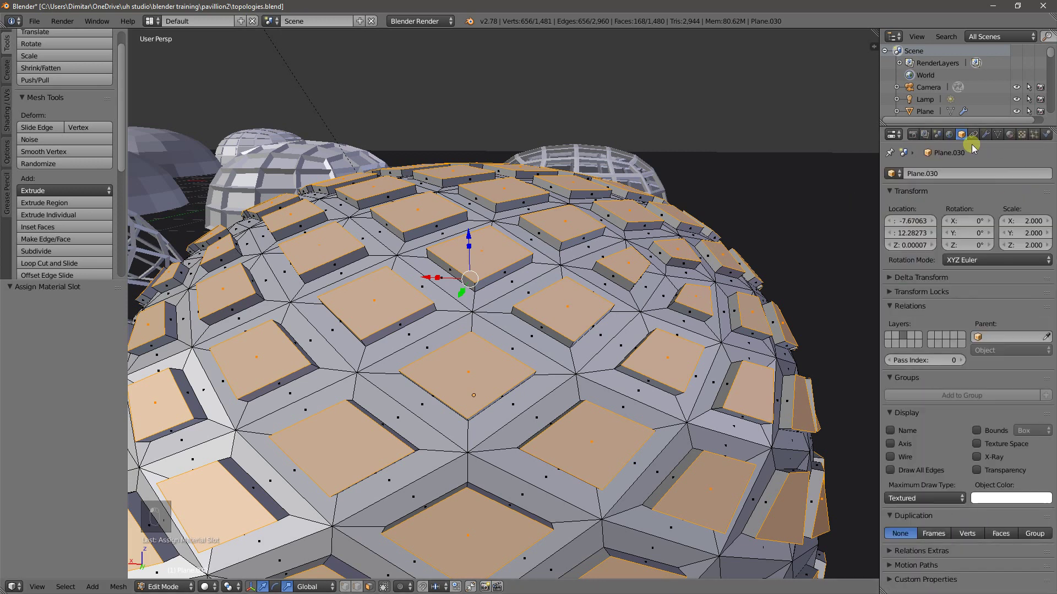
drag(994, 483, 997, 403)
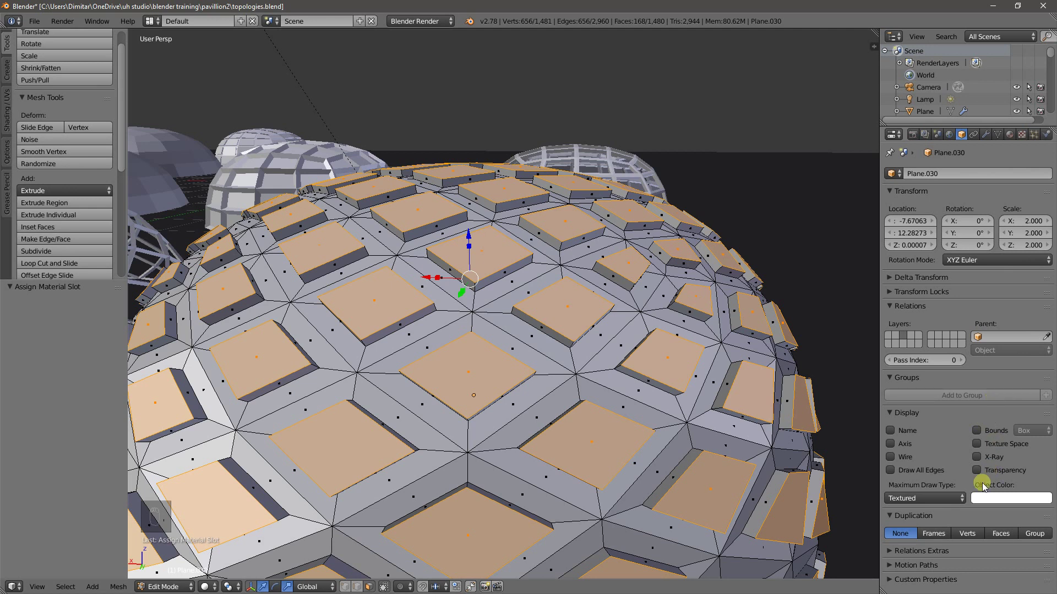
drag(979, 474, 576, 306)
key(Tab)
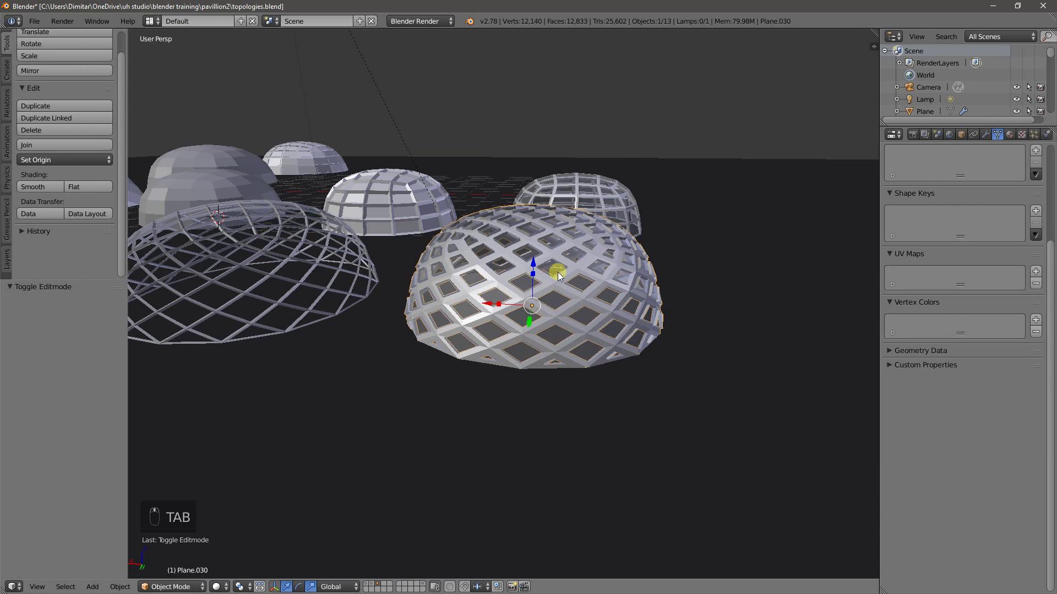
Step: Preview the diamond-grid dome in Rendered shading and look around it
key(shift+z)
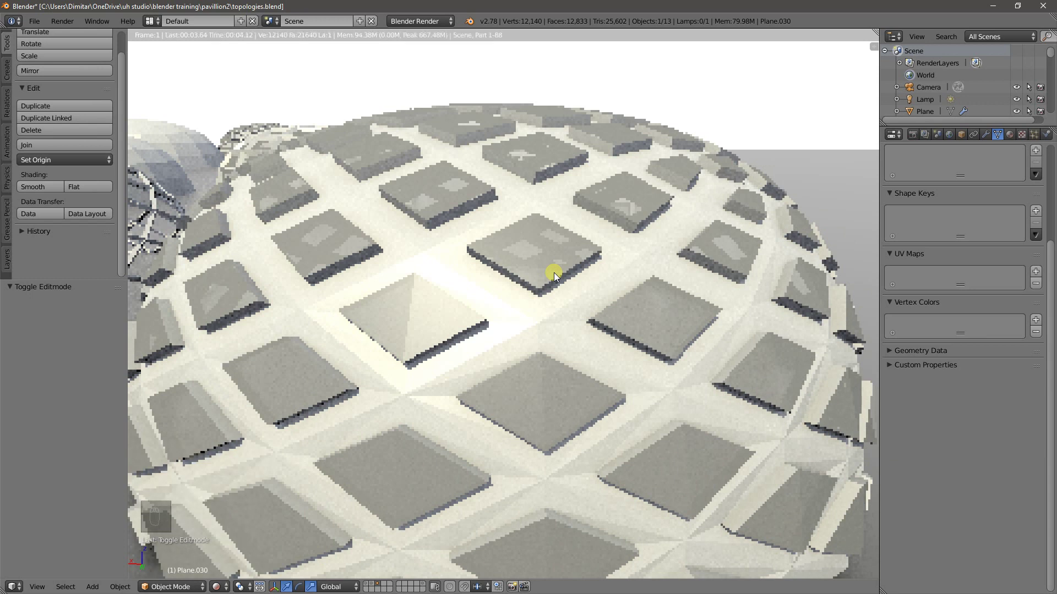
drag(561, 284, 588, 300)
Step: Back in solid shading, select a plain smooth dome and duplicate it along the Y axis
key(z)
key(z)
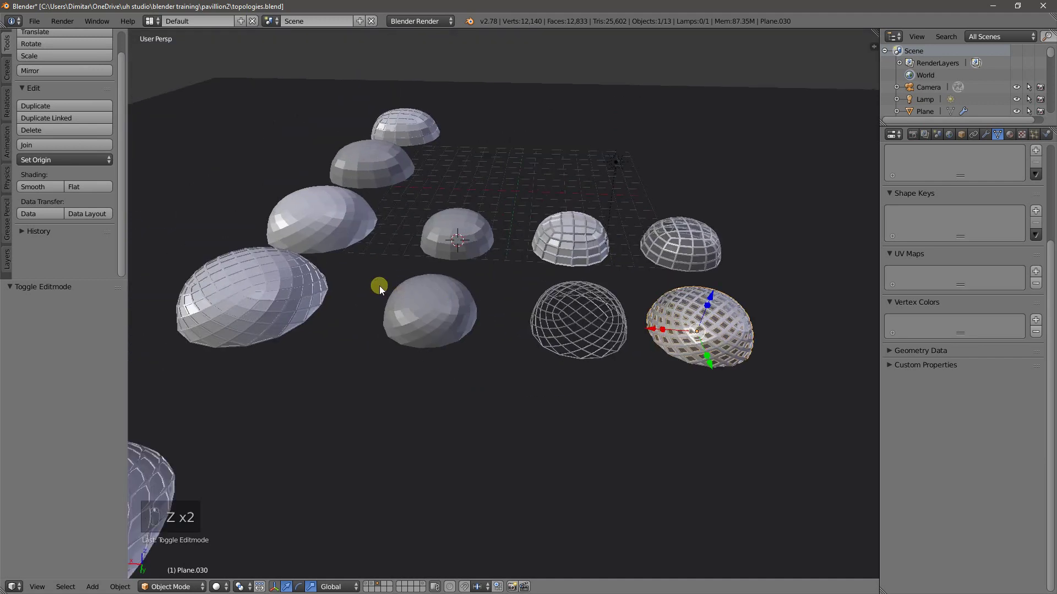
click(430, 253)
drag(428, 266, 350, 256)
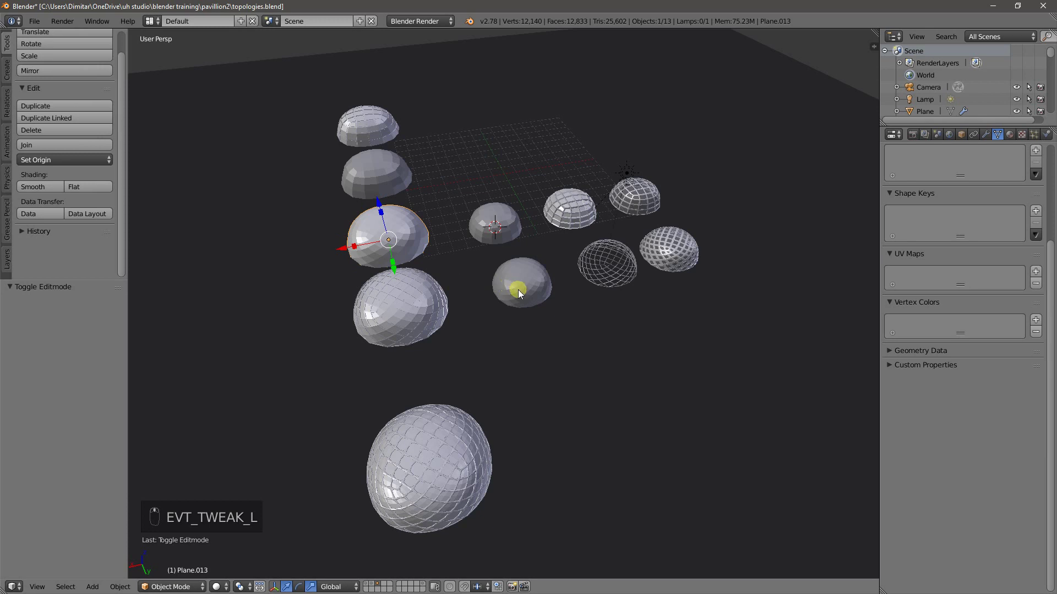
drag(550, 308, 561, 329)
drag(561, 328, 537, 323)
key(shift+d)
drag(568, 385, 544, 386)
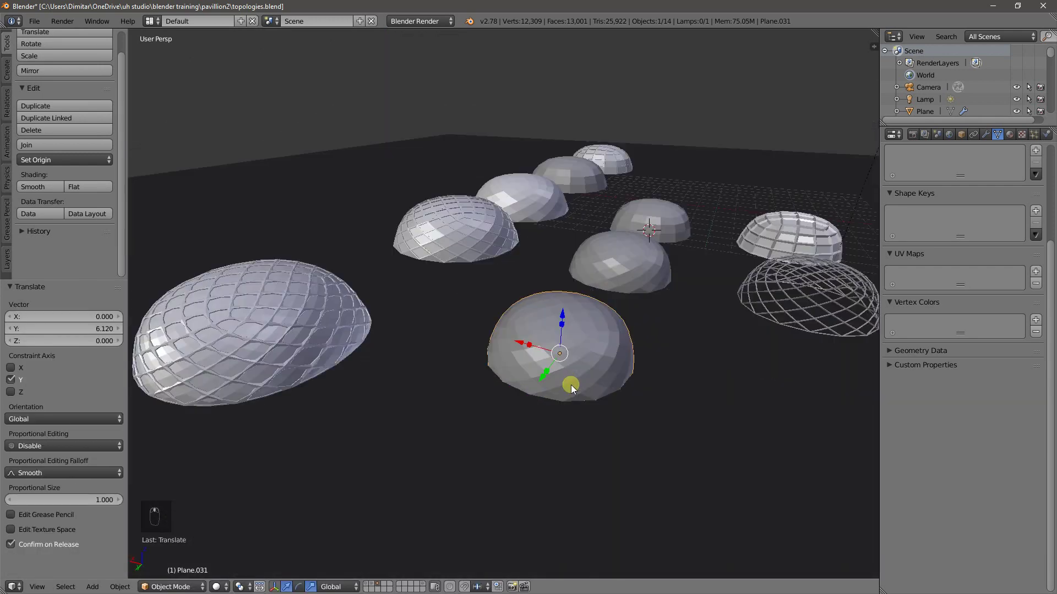
Step: Add an edge loop and pull vertices upward to start reshaping the copy
key(Tab)
key(ctrl+r)
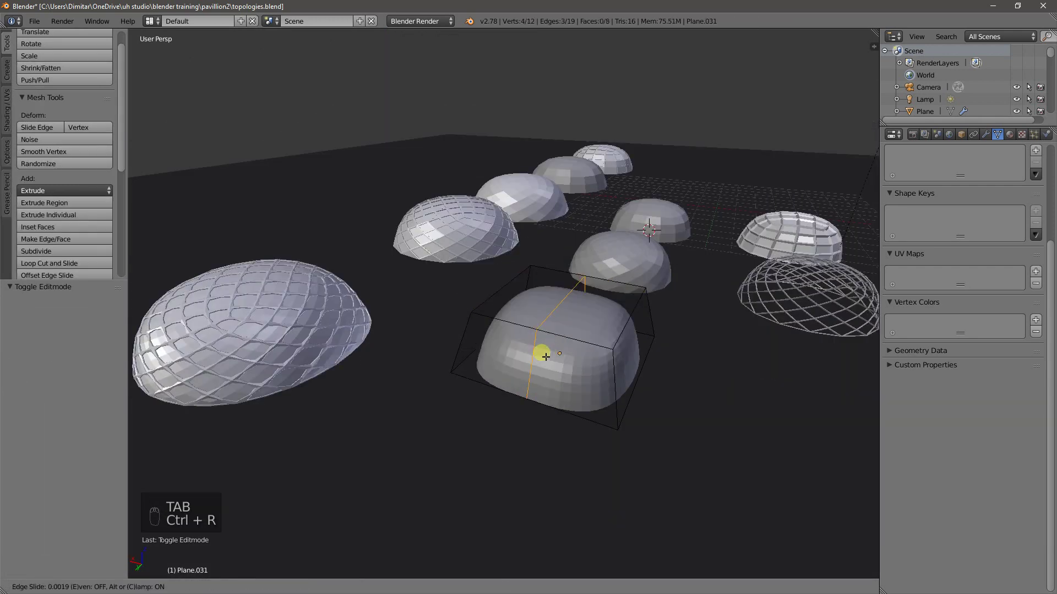
key(ctrl+Tab)
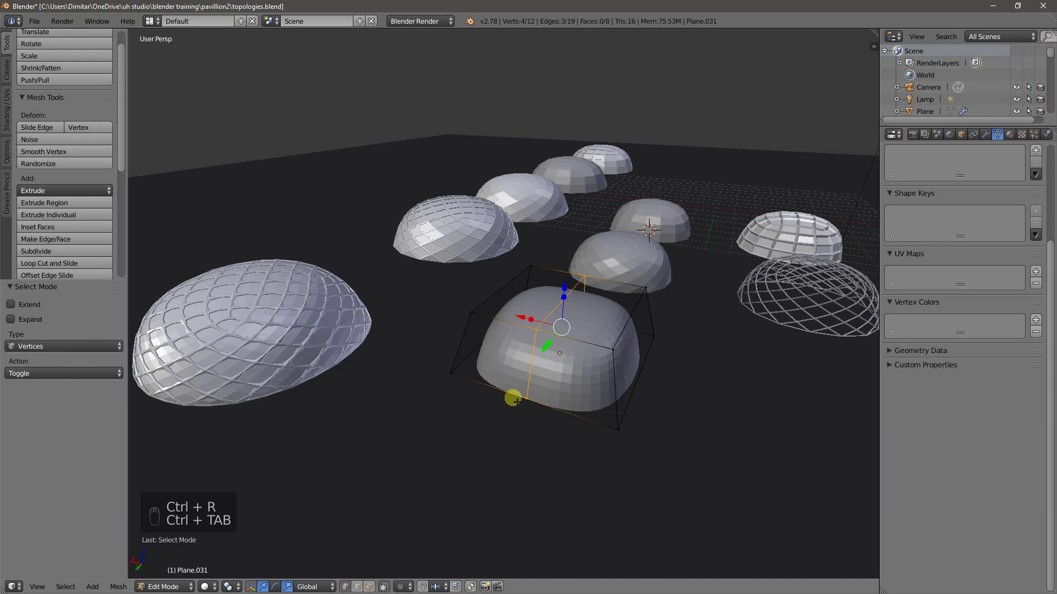
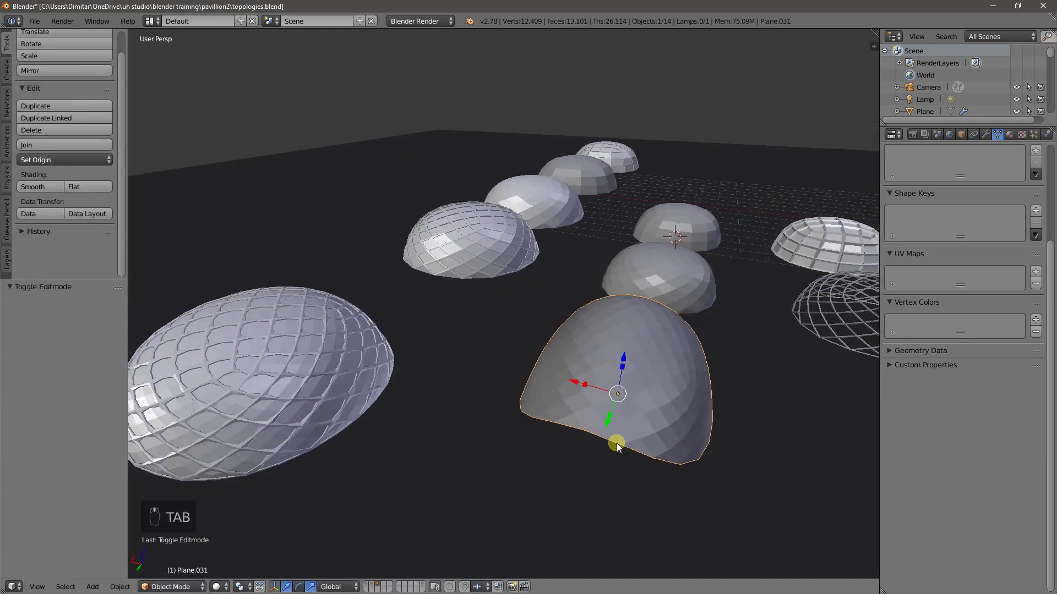
drag(547, 429, 639, 422)
Step: Add further edge loops and raise a corner into a saddle-shaped freeform canopy
key(Tab)
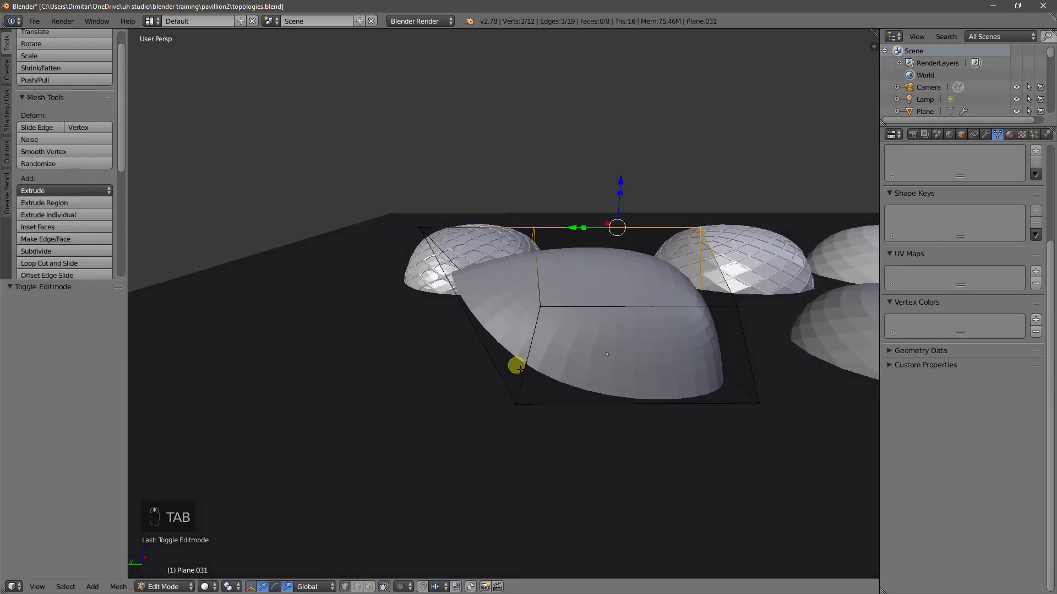
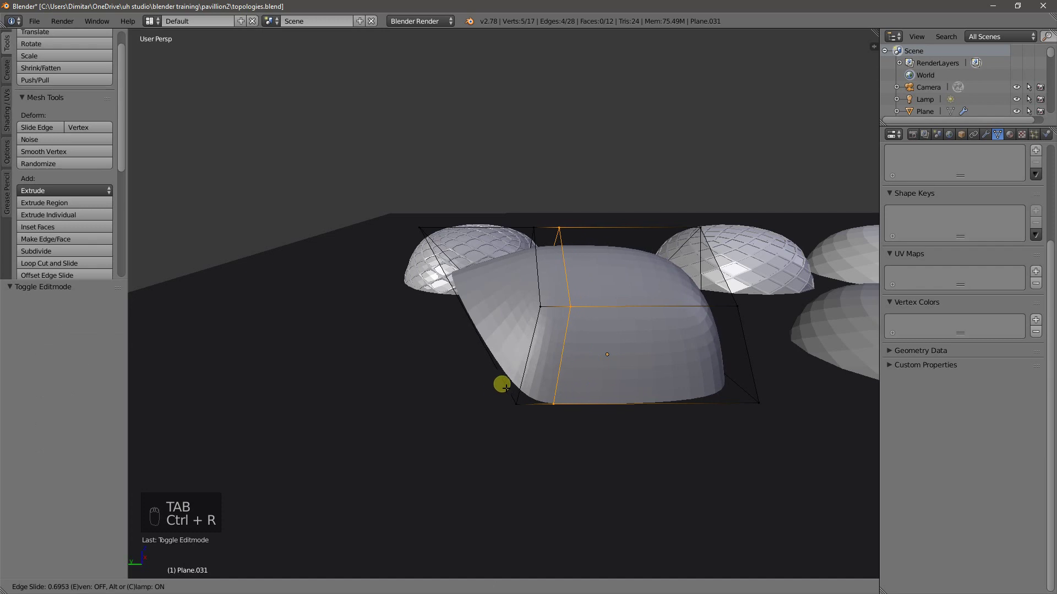
key(ctrl+r)
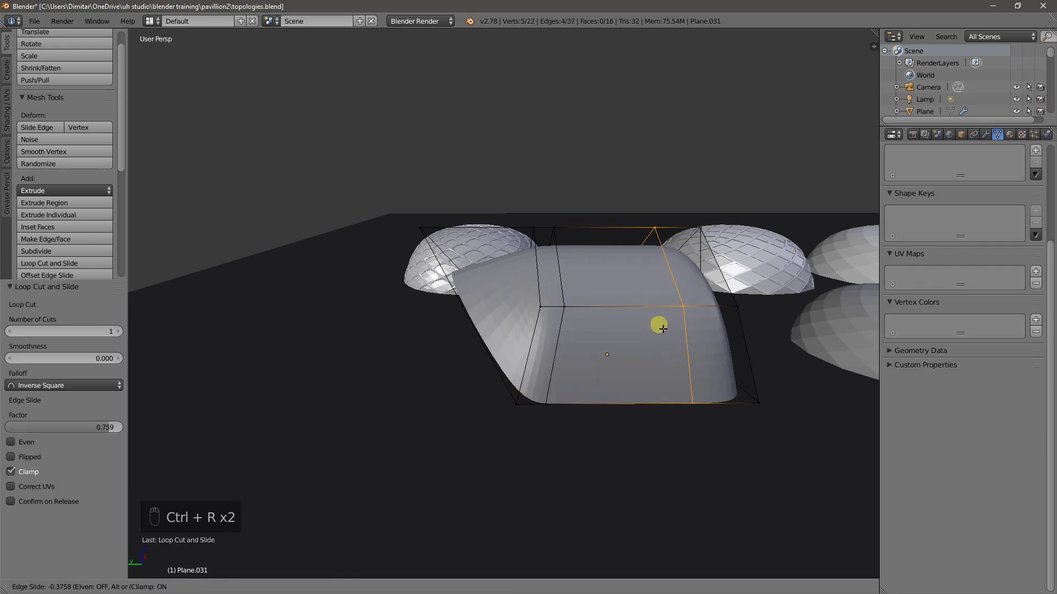
key(ctrl+Tab)
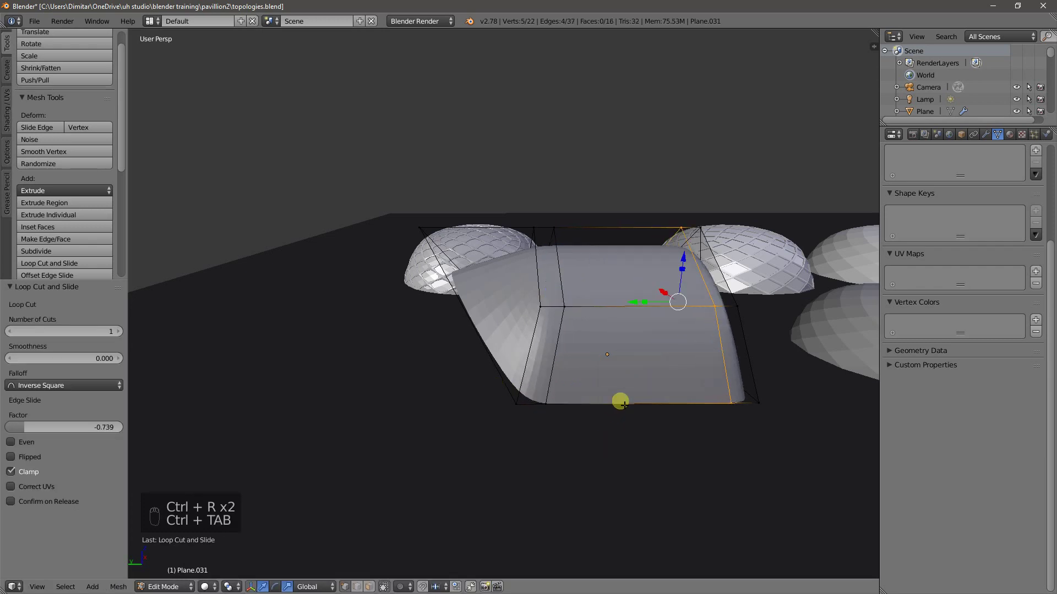
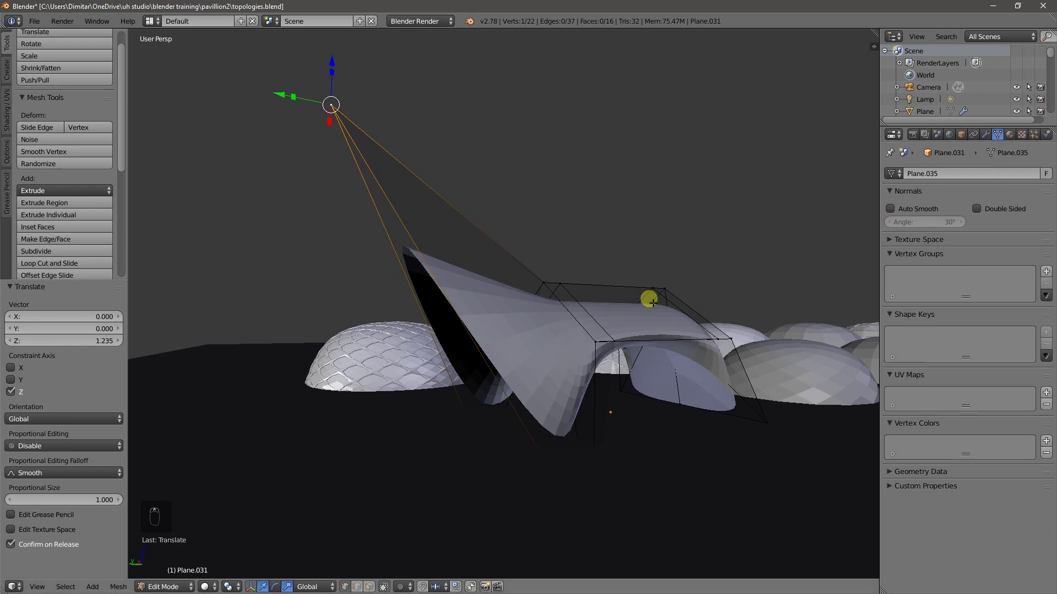
key(Tab)
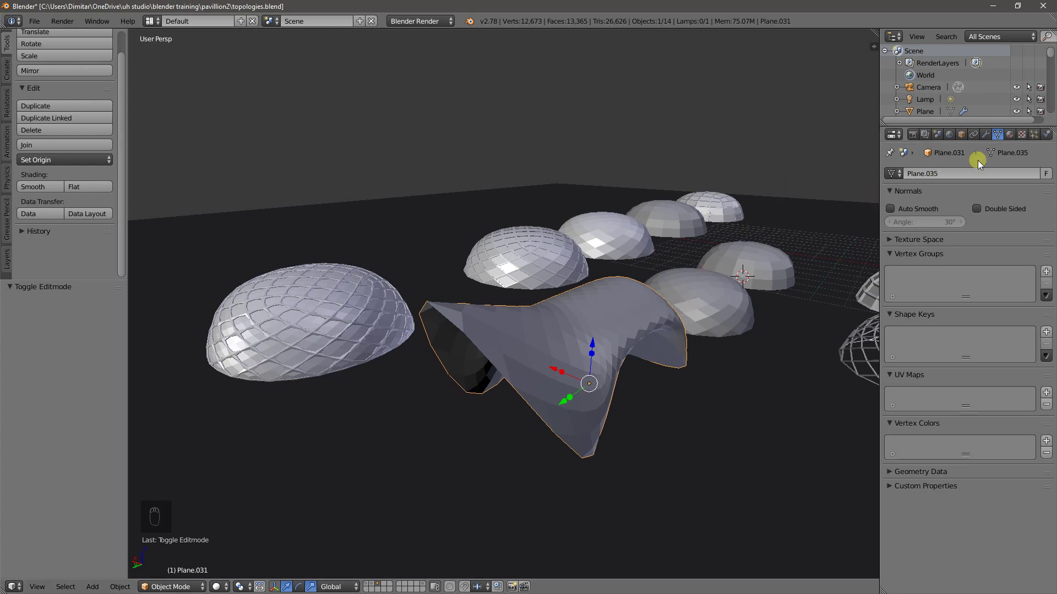
Step: Give the canopy Decimate (Un-Subdivide), Wireframe and an extra Subdivision Surface for rounded cell openings
drag(991, 137, 831, 405)
drag(712, 374, 698, 327)
drag(697, 328, 672, 344)
drag(672, 345, 720, 375)
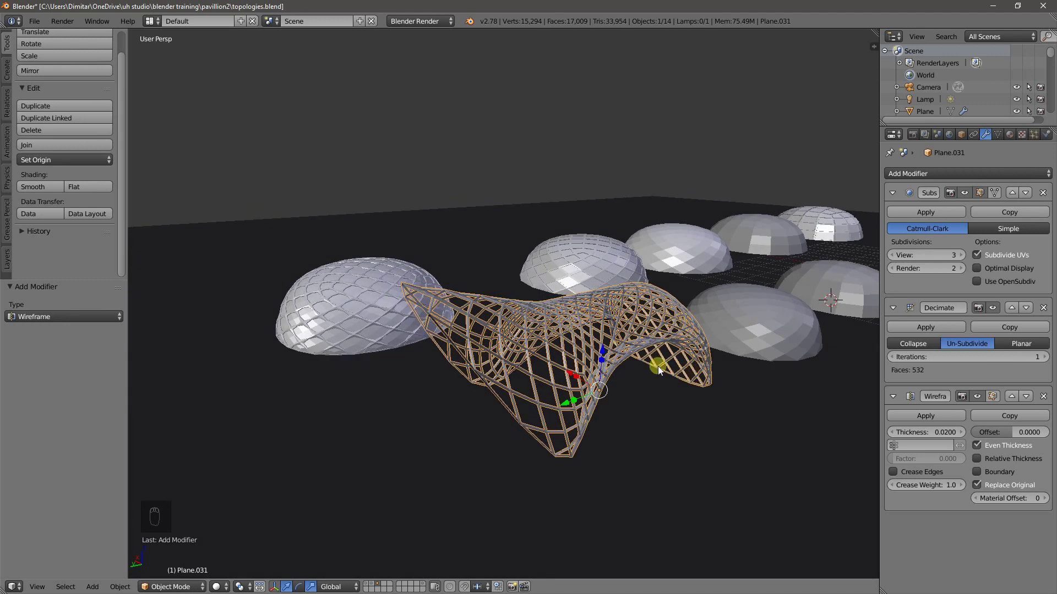
drag(609, 356, 920, 177)
drag(920, 177, 839, 382)
middle_click(596, 374)
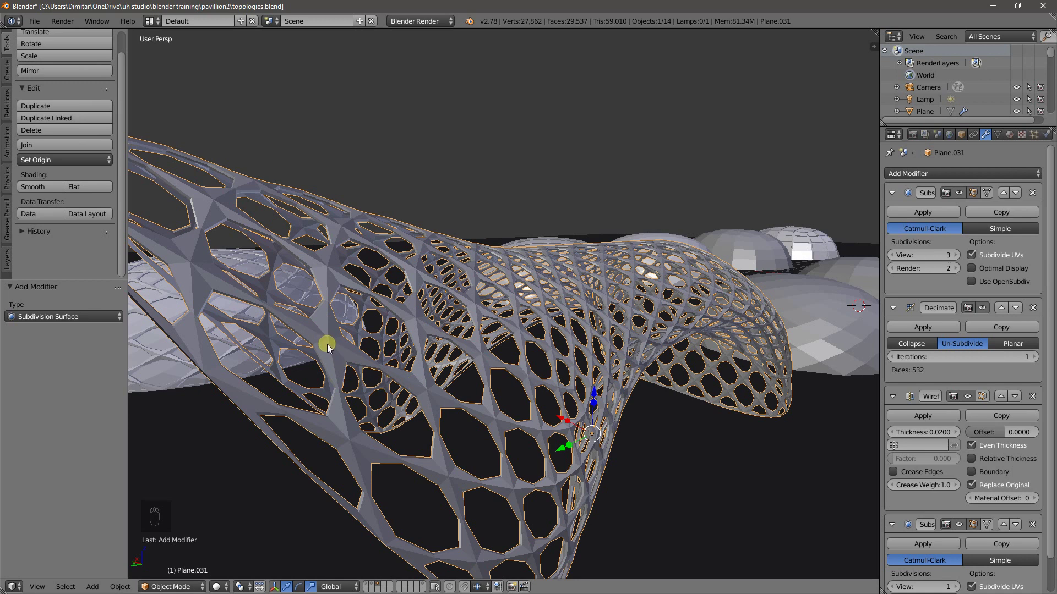
Step: Shade the canopy smooth, raise subdivision to 3 and crease the wireframe edges at weight 0.2
key(space)
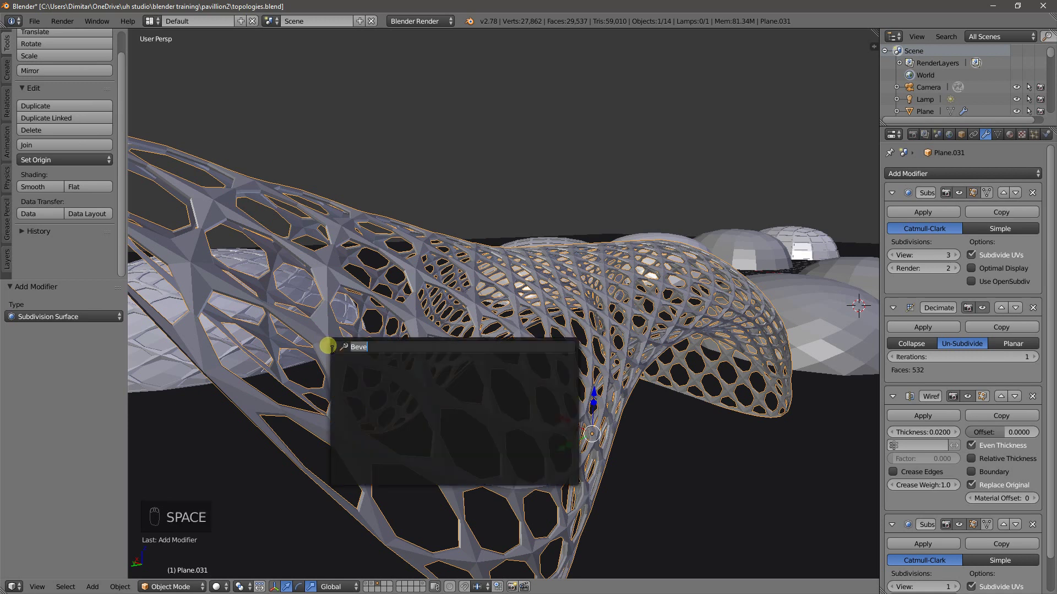
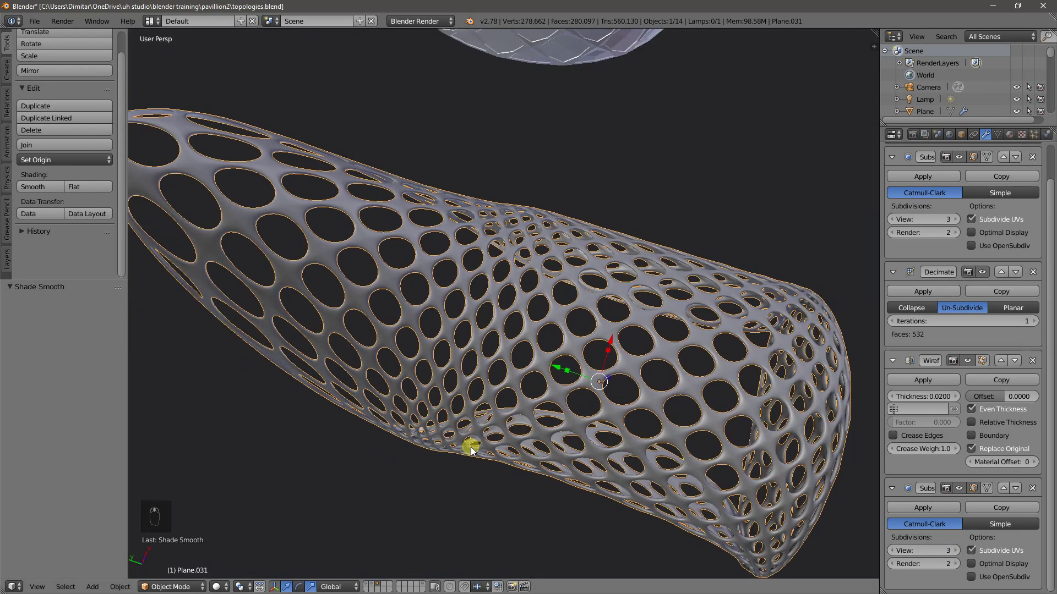
drag(353, 163, 370, 177)
drag(371, 178, 483, 360)
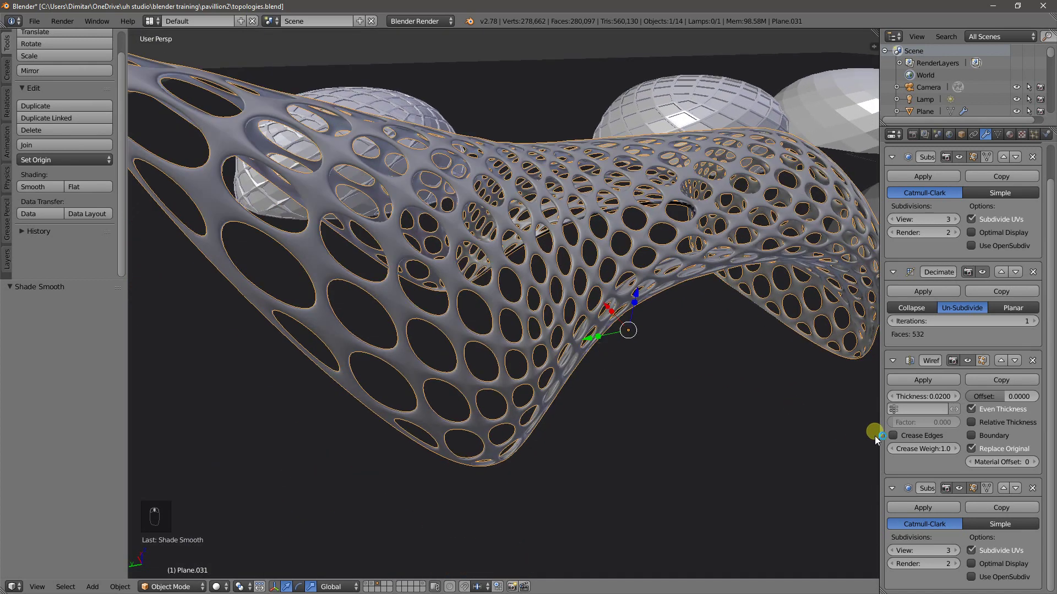
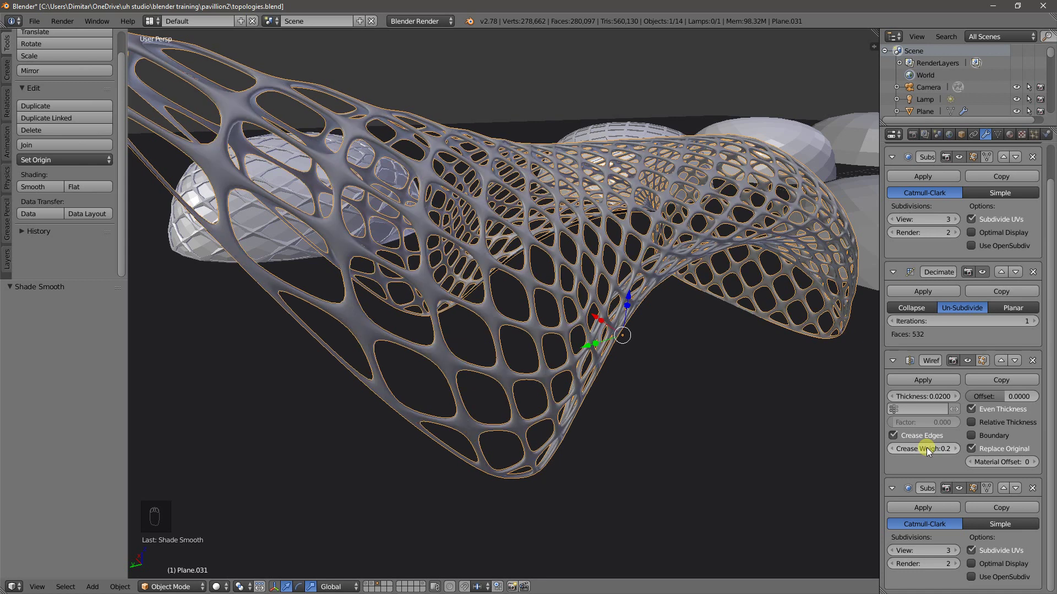
drag(585, 289, 757, 379)
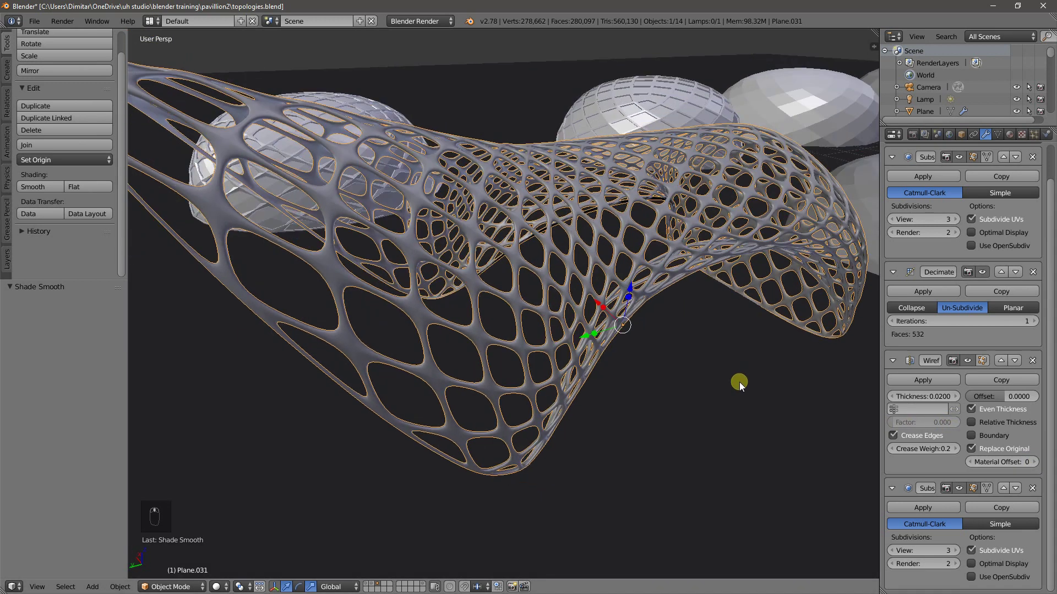
Step: Keep the original surface under the lattice (Replace Original off) with material offset 1
drag(1032, 462, 990, 137)
middle_click(990, 138)
drag(992, 139, 995, 454)
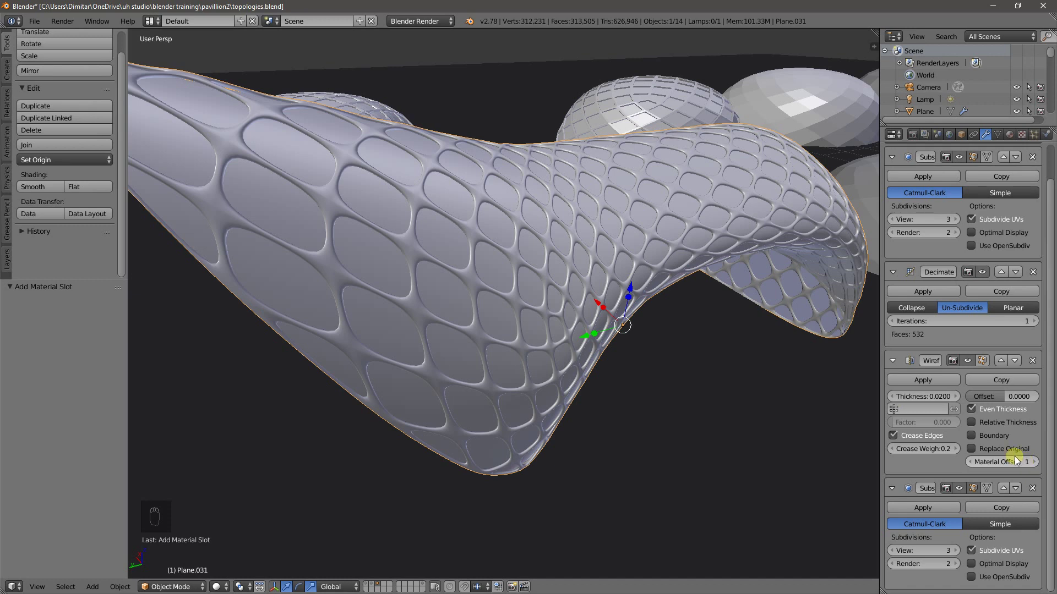
drag(971, 133, 786, 199)
drag(786, 199, 988, 138)
drag(988, 138, 1035, 468)
drag(1034, 466, 975, 466)
Step: Frame the canopy and switch the viewport to Rendered shading with Shift+Z
drag(976, 466, 743, 339)
drag(751, 375, 761, 387)
drag(700, 352, 498, 238)
key(shift+z)
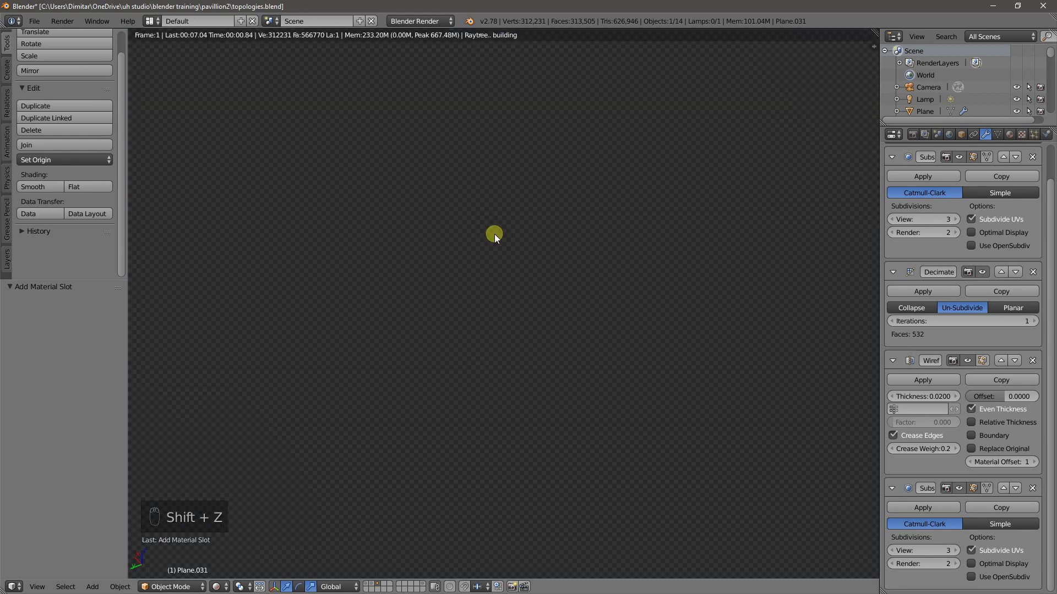